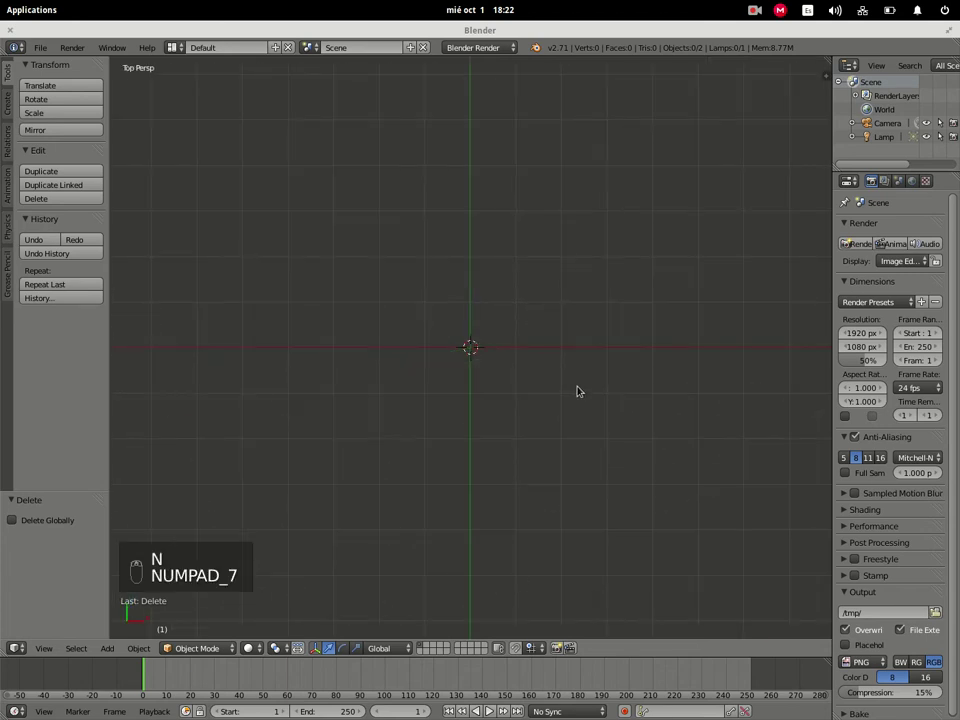
Step: View the empty scene from the top and bring up the add-mesh list for a plane
{"action": "key", "text": "KP_5"}
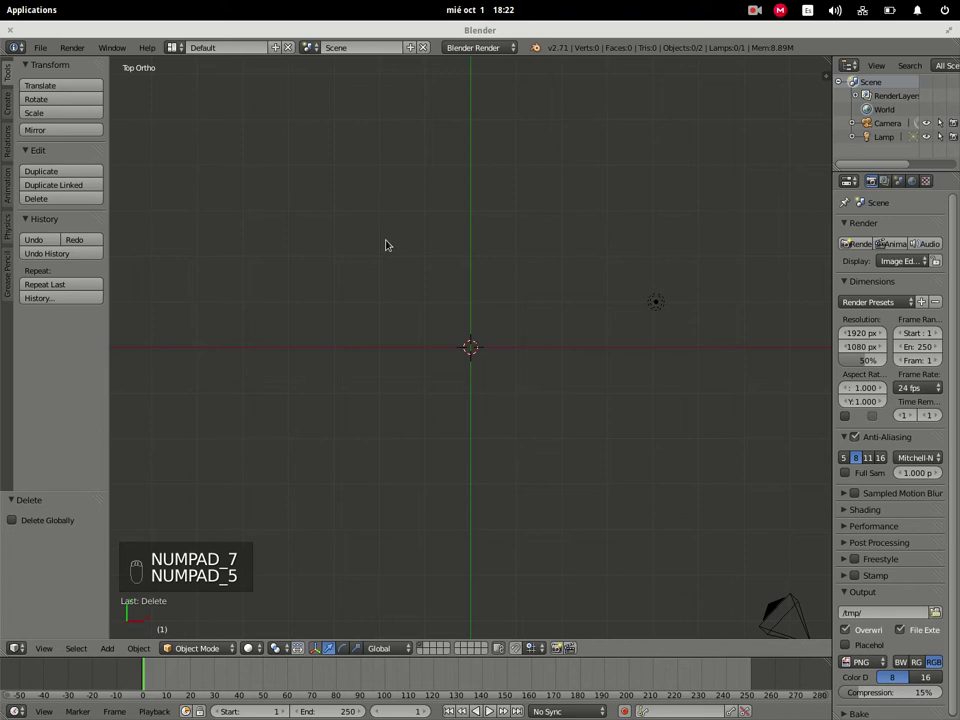
{"action": "key", "text": "shift+a"}
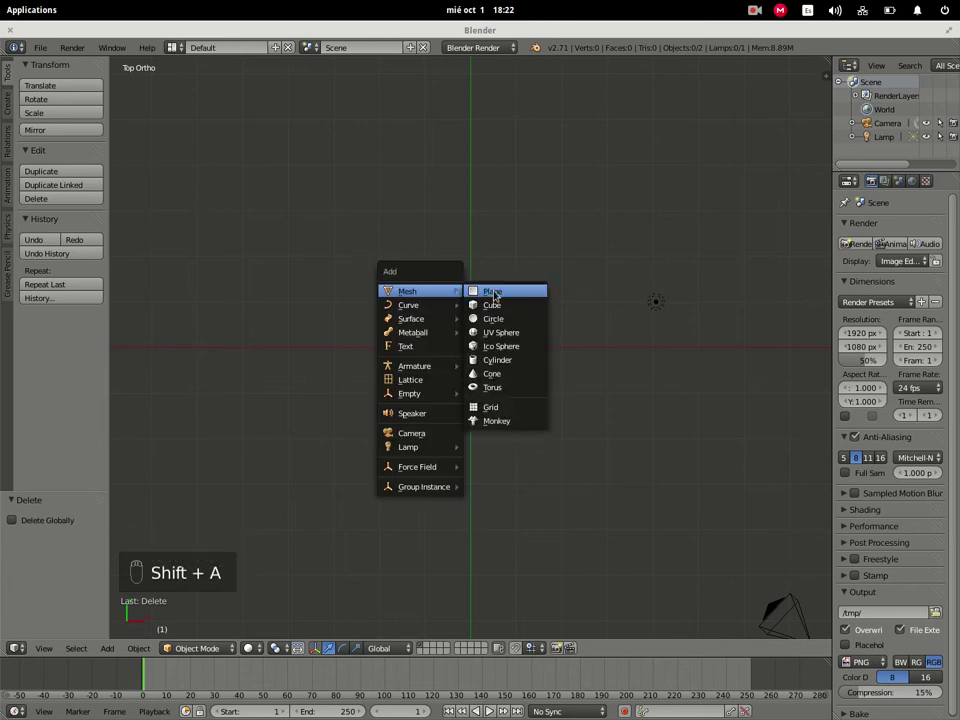
Step: Scale the plane up slightly, enter its mesh with nothing selected and begin a loop cut
{"action": "key", "text": "s"}
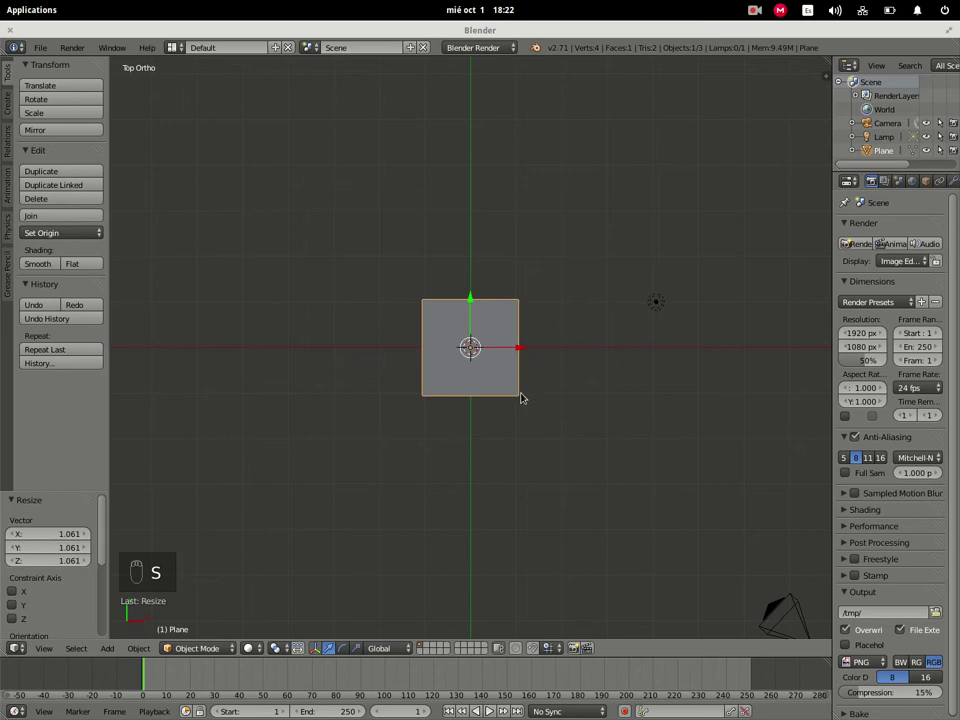
{"action": "left_click_drag", "start_coordinate": [524, 395], "coordinate": [506, 400]}
{"action": "key", "text": "Tab"}
{"action": "key", "text": "a"}
{"action": "key", "text": "ctrl+r"}
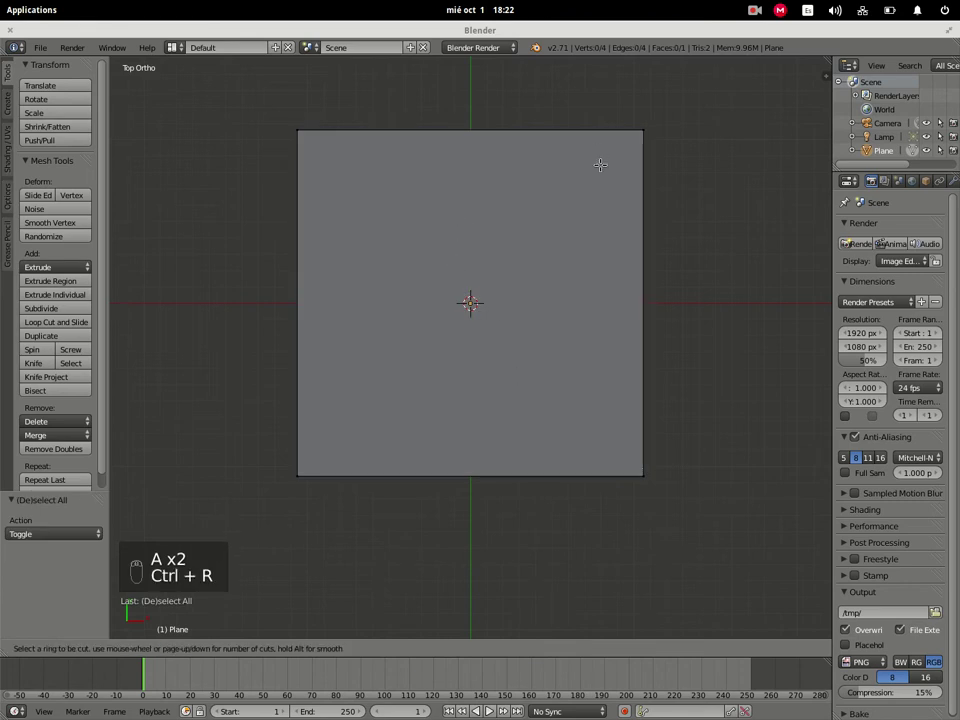
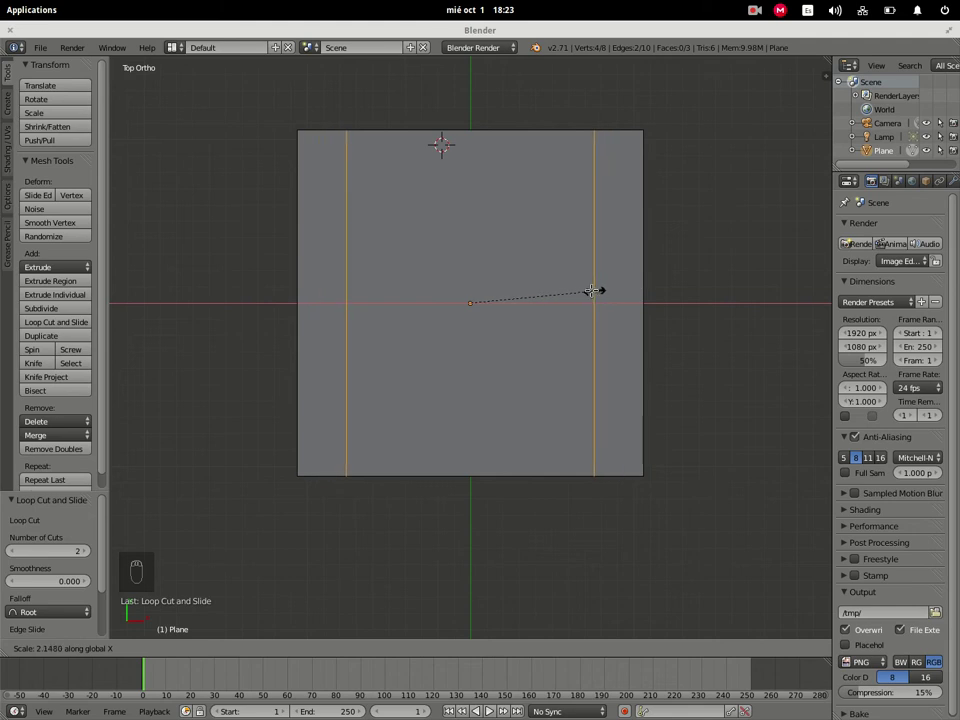
Step: Add two loop cuts in each direction and spread them toward the edges, framing a central square
{"action": "key", "text": "a"}
{"action": "key", "text": "ctrl+r"}
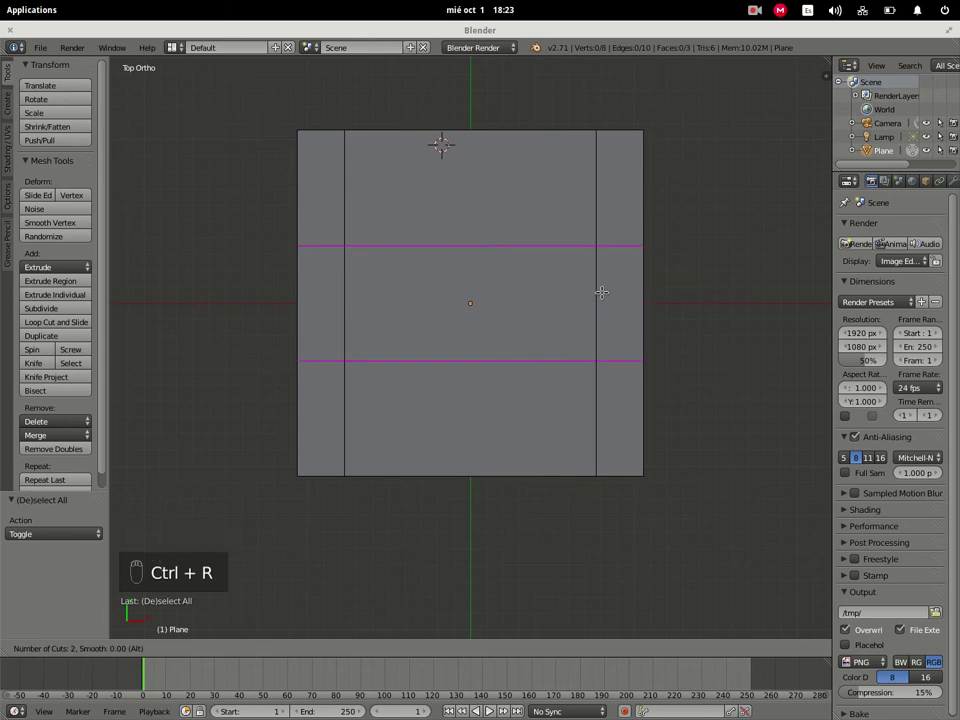
{"action": "left_click_drag", "start_coordinate": [845, 525], "coordinate": [615, 283]}
{"action": "key", "text": "s"}
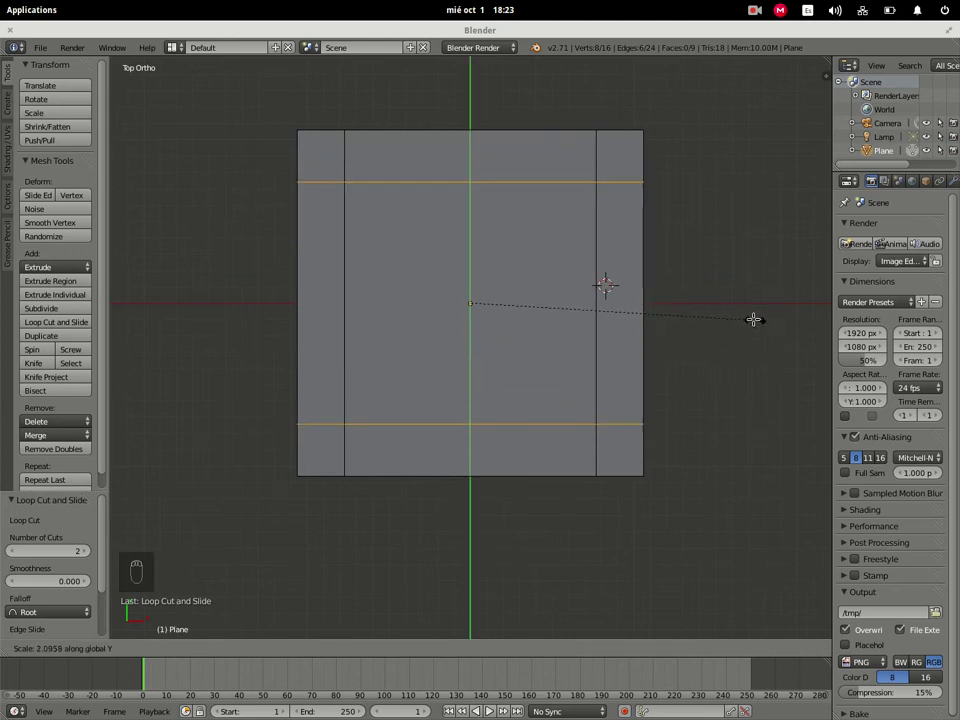
{"action": "key", "text": "a"}
{"action": "left_click_drag", "start_coordinate": [722, 367], "coordinate": [720, 303]}
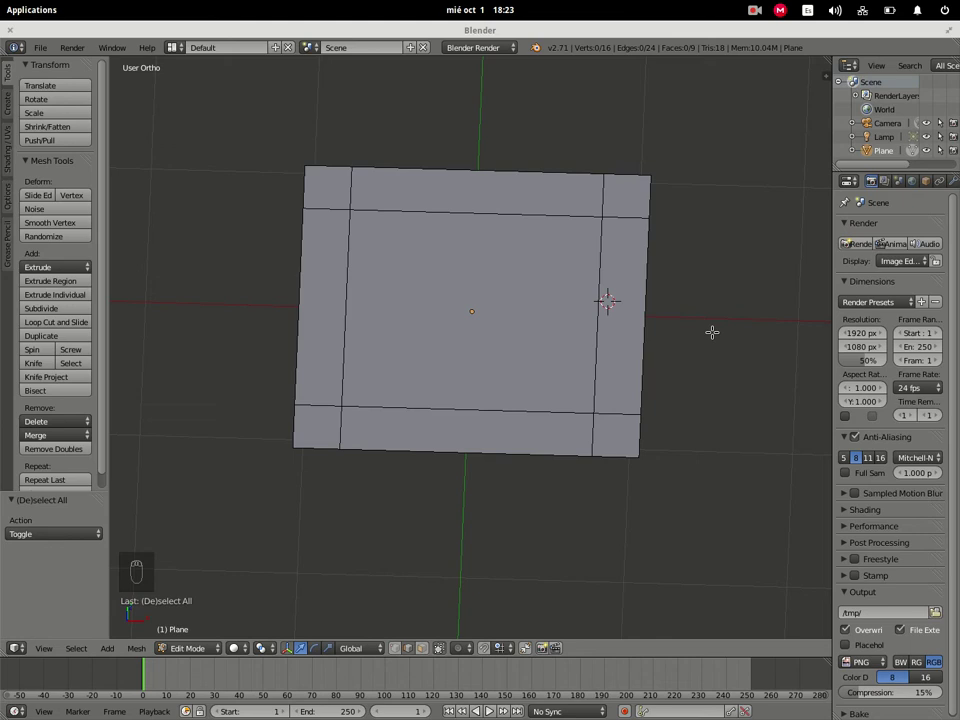
Step: Select the whole framed plane and extrude it upward into a thick seat slab
{"action": "key", "text": "a"}
{"action": "key", "text": "e"}
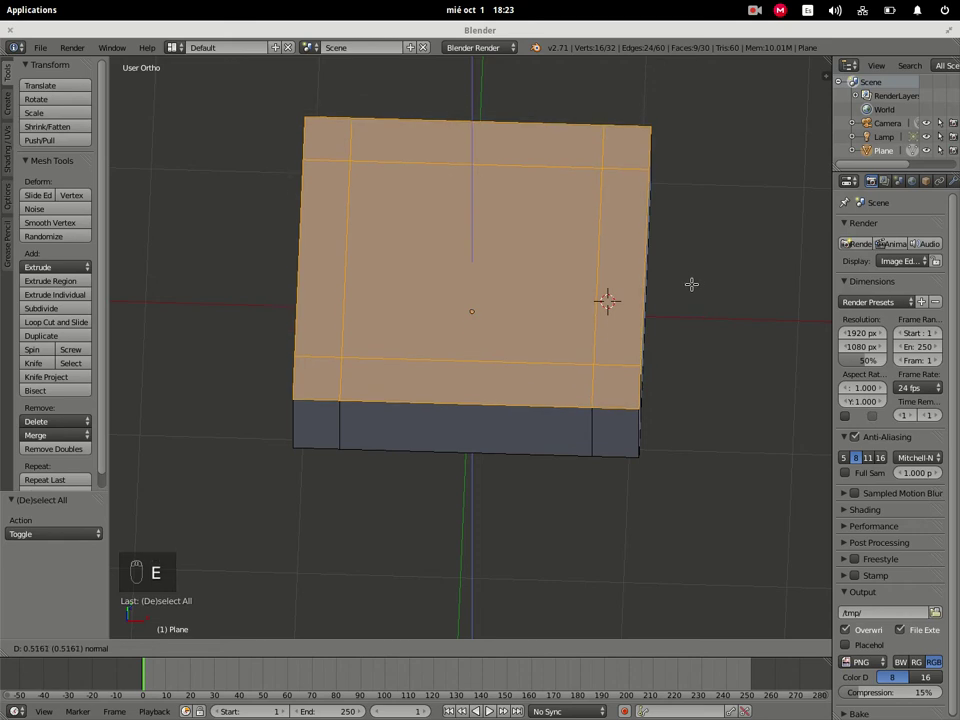
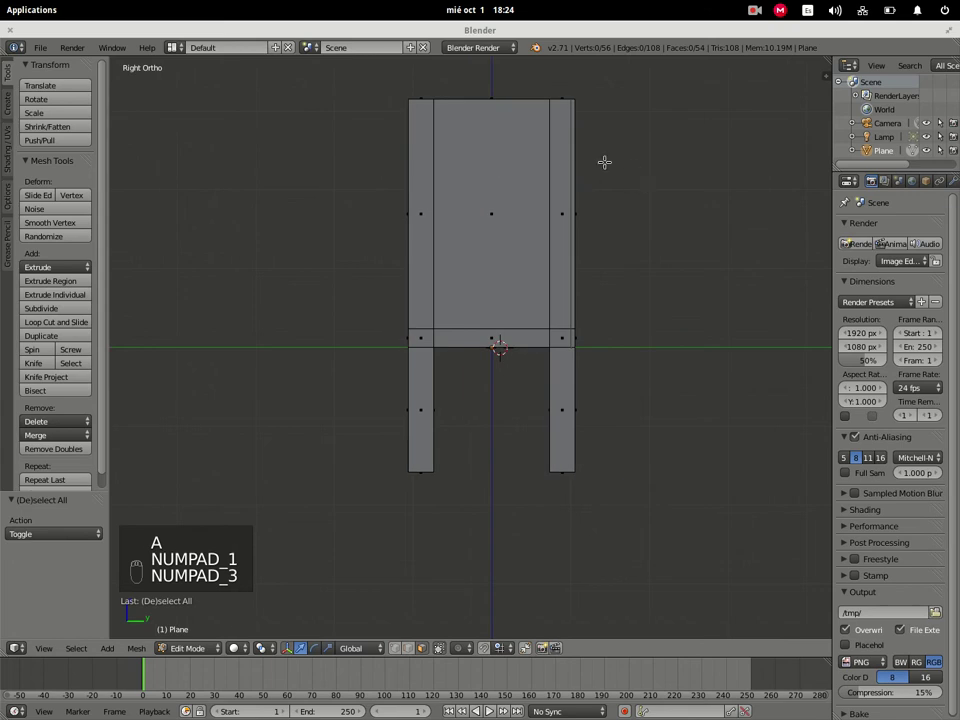
Step: Preview five loop cuts across the backrest to divide it into slats
{"action": "key", "text": "a"}
{"action": "key", "text": "a"}
{"action": "key", "text": "ctrl+r"}
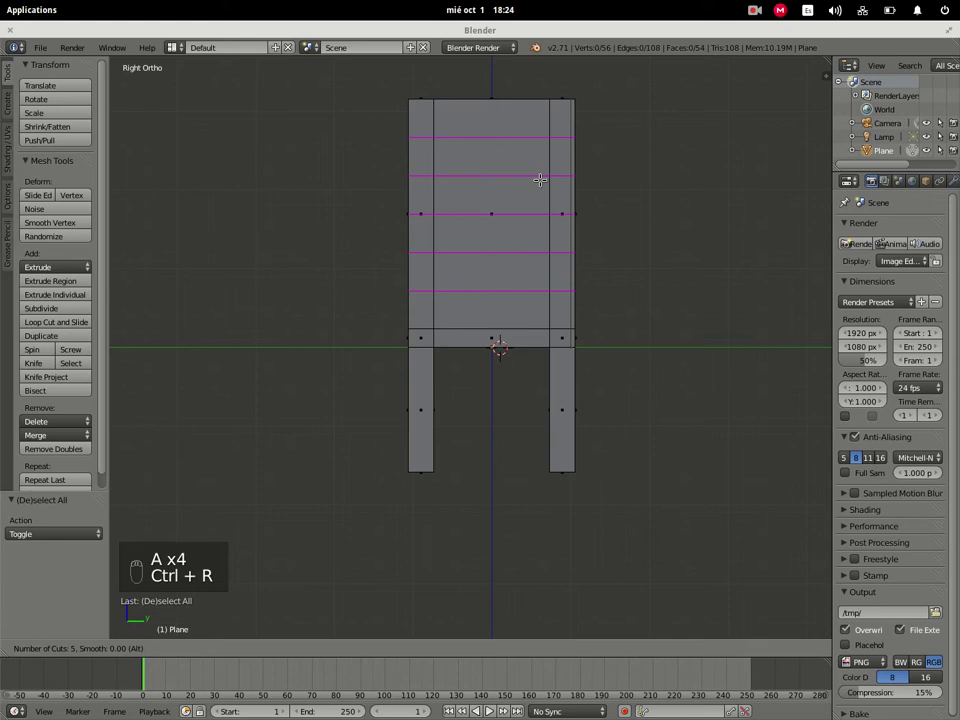
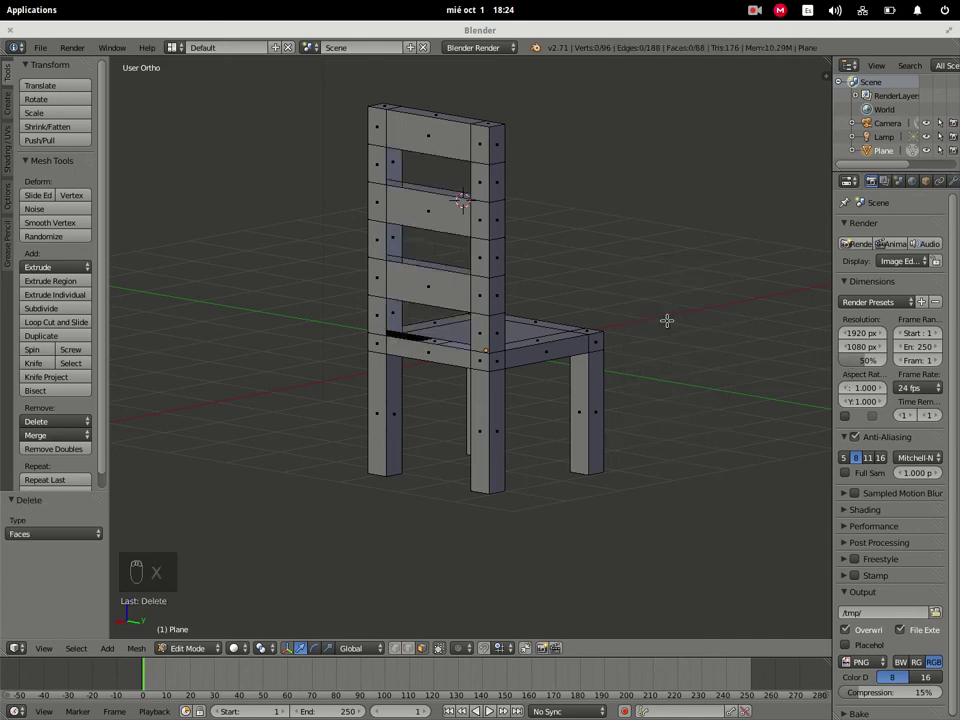
Step: Fill the open gaps around the backrest slats with faces to close the chair model
{"action": "left_click_drag", "start_coordinate": [619, 228], "coordinate": [674, 246]}
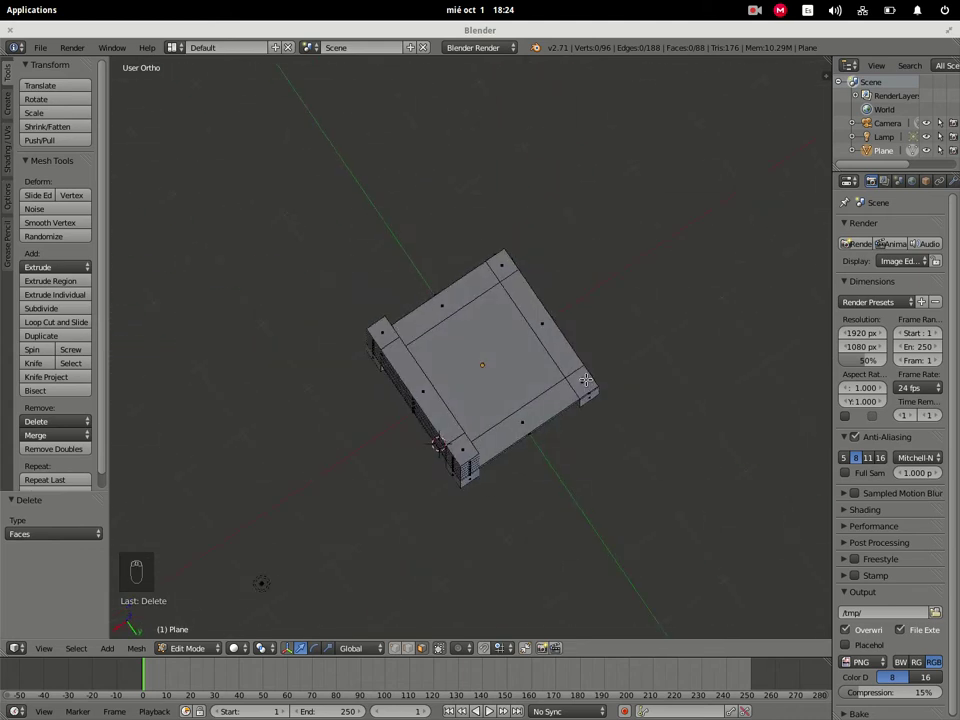
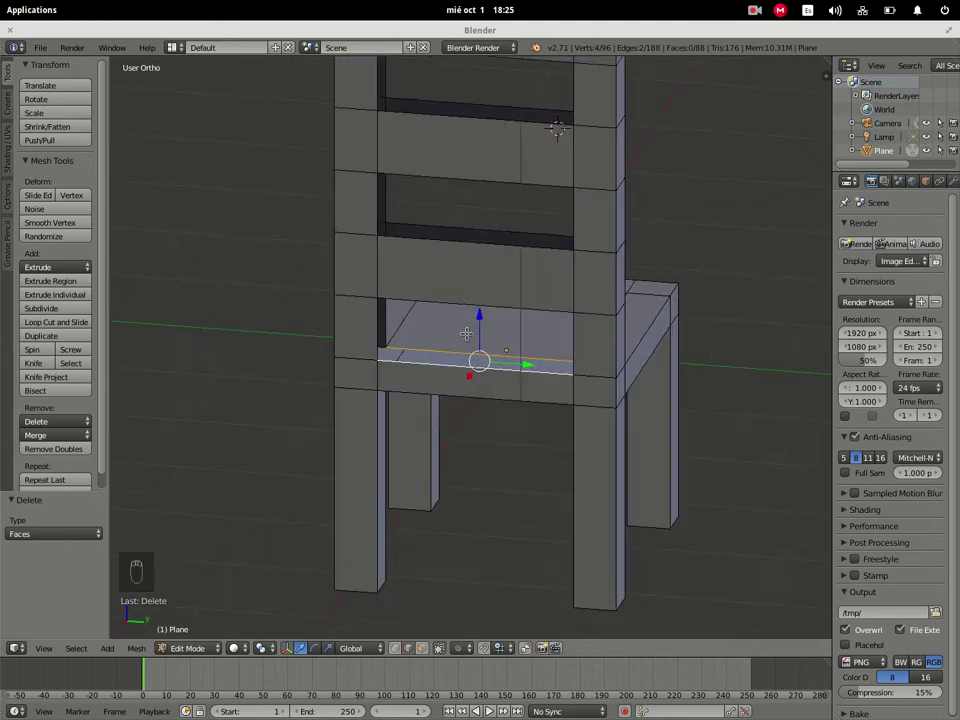
{"action": "key", "text": "f"}
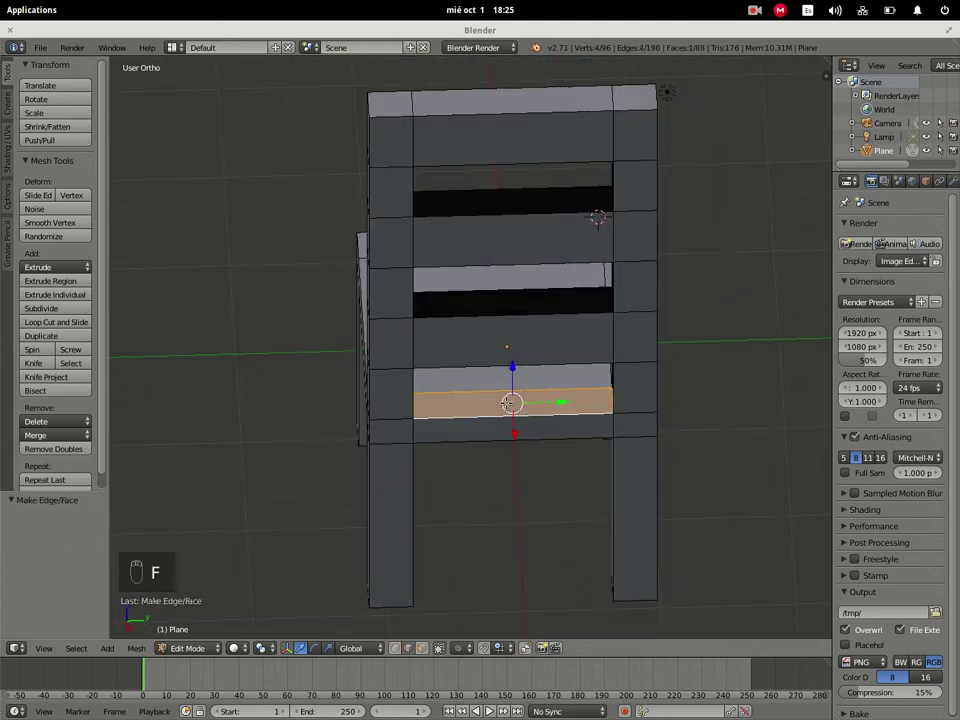
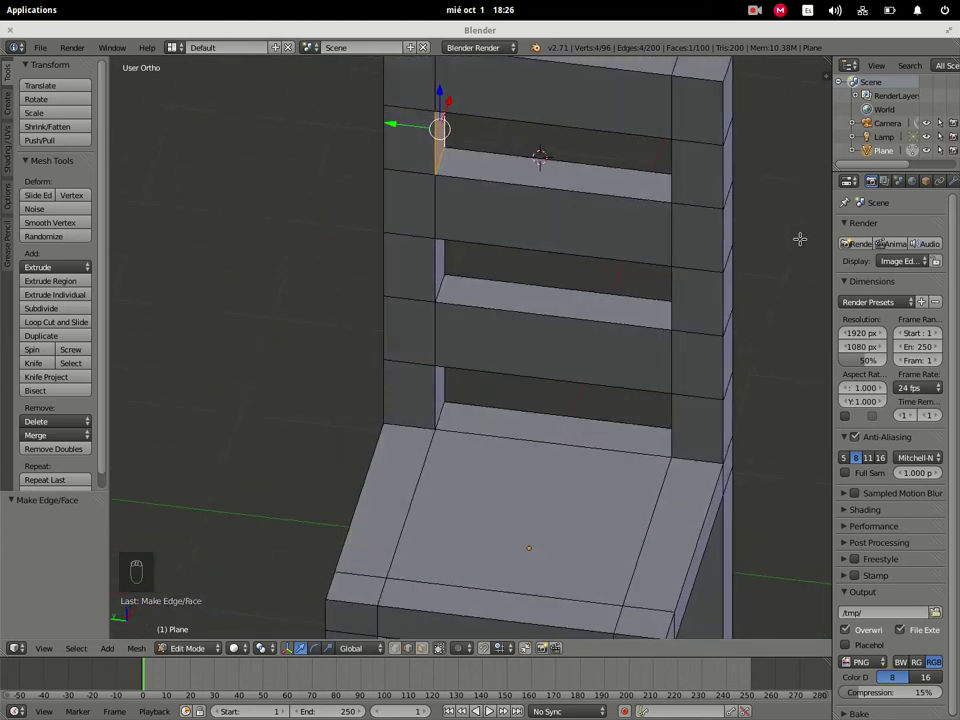
{"action": "scroll", "scroll_direction": "up", "scroll_amount": 3}
Step: From the top view, duplicate the chair twice along Y into a row of three
{"action": "key", "text": "a"}
{"action": "key", "text": "KP_7"}
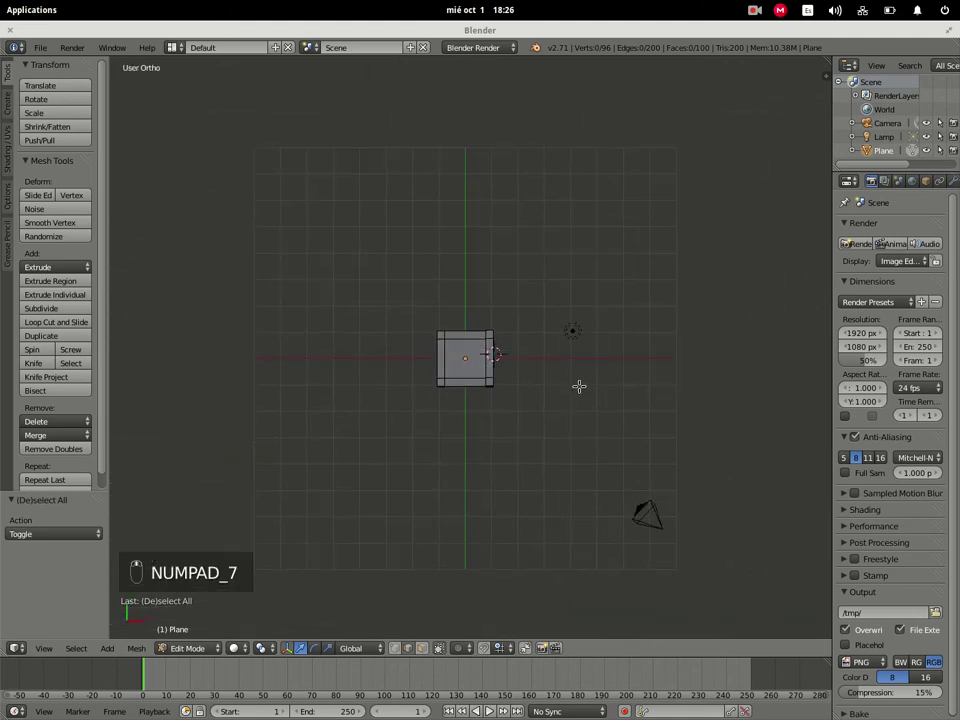
{"action": "key", "text": "KP_7"}
{"action": "key", "text": "a"}
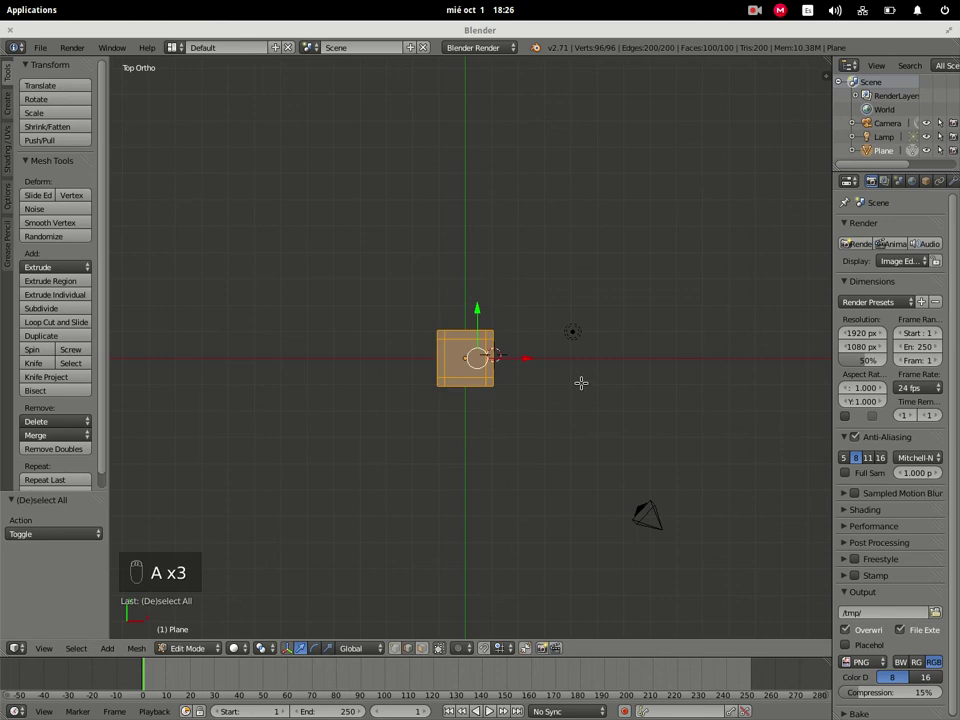
{"action": "key", "text": "shift+d"}
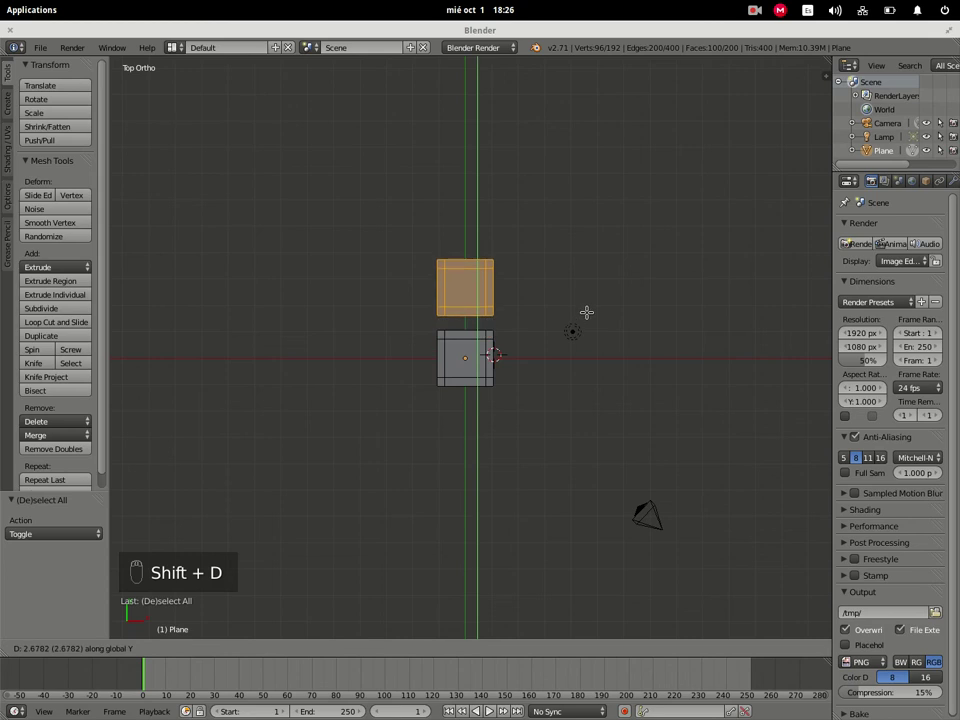
{"action": "key", "text": "shift+d"}
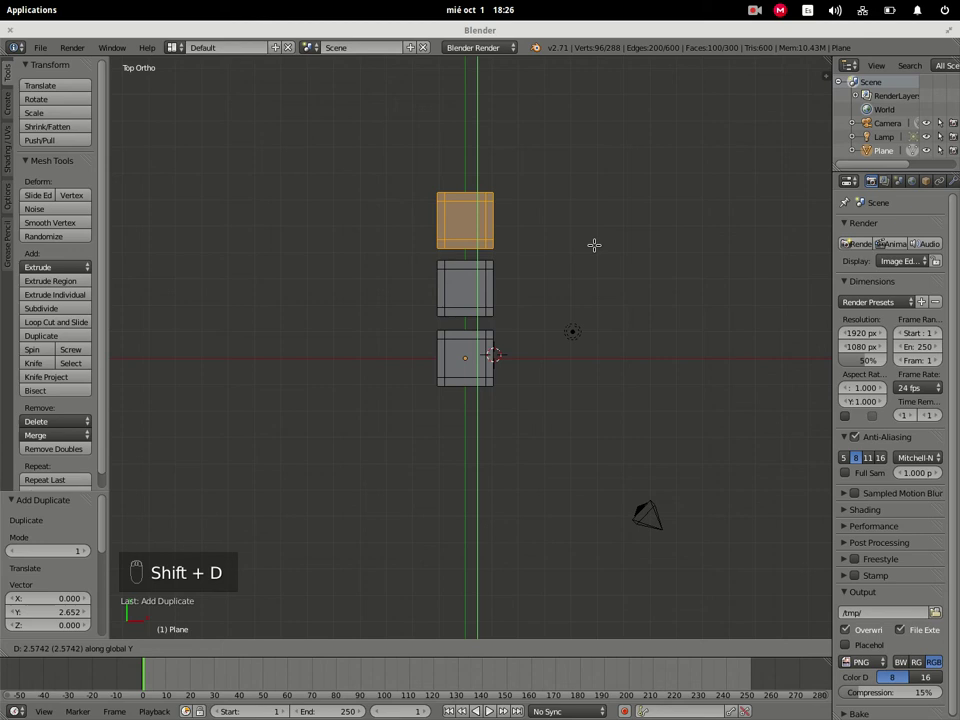
Step: Select all three chairs and duplicate the row to start a second row beside it
{"action": "key", "text": "a"}
{"action": "key", "text": "a"}
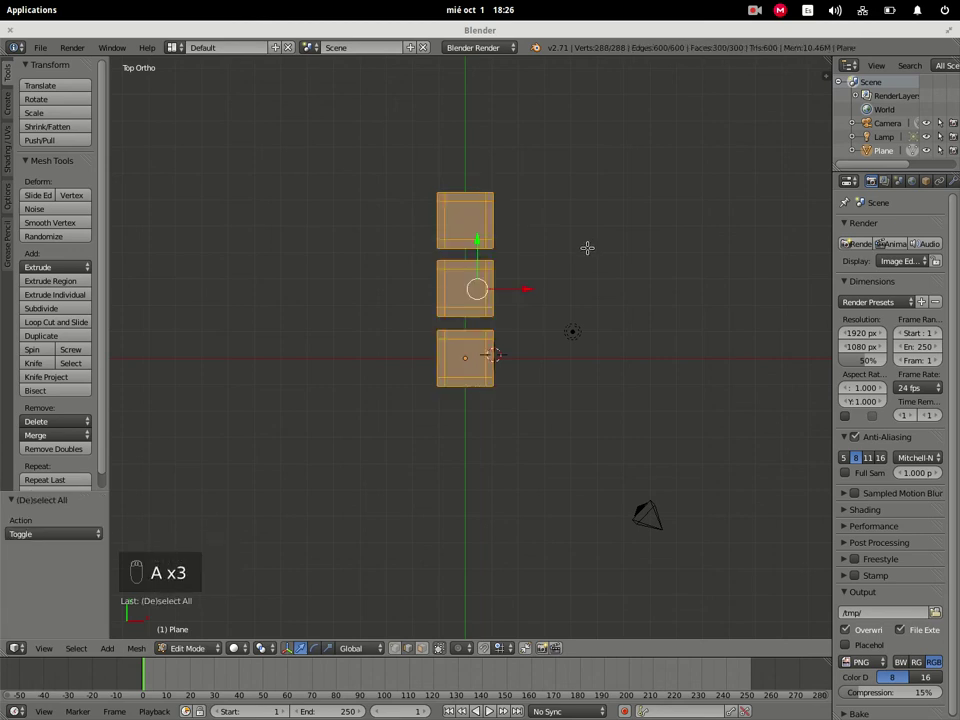
{"action": "key", "text": "shift+d"}
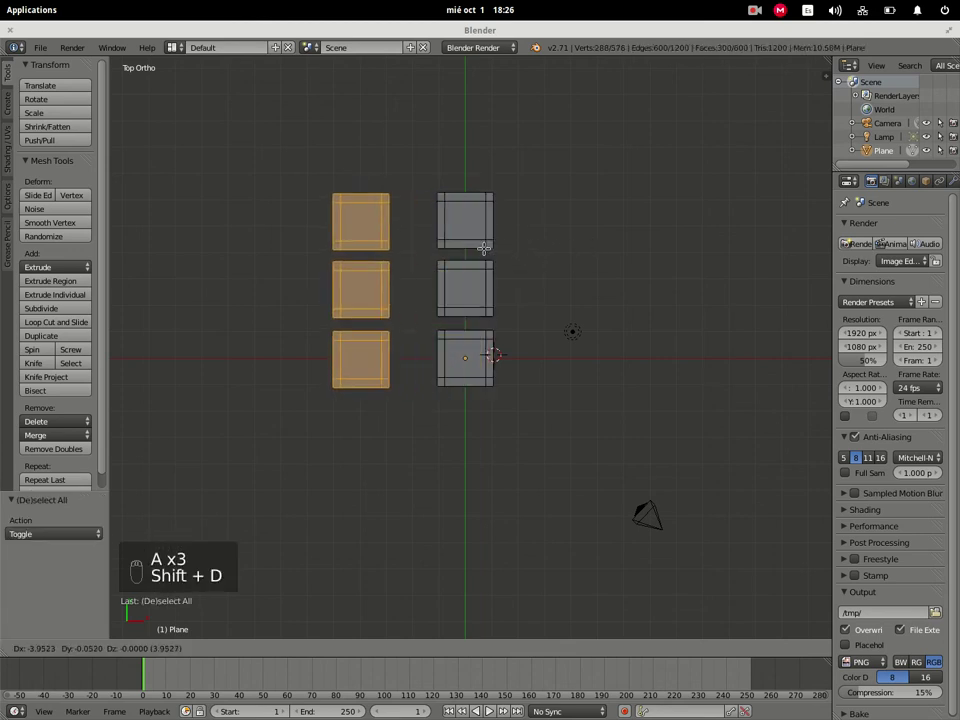
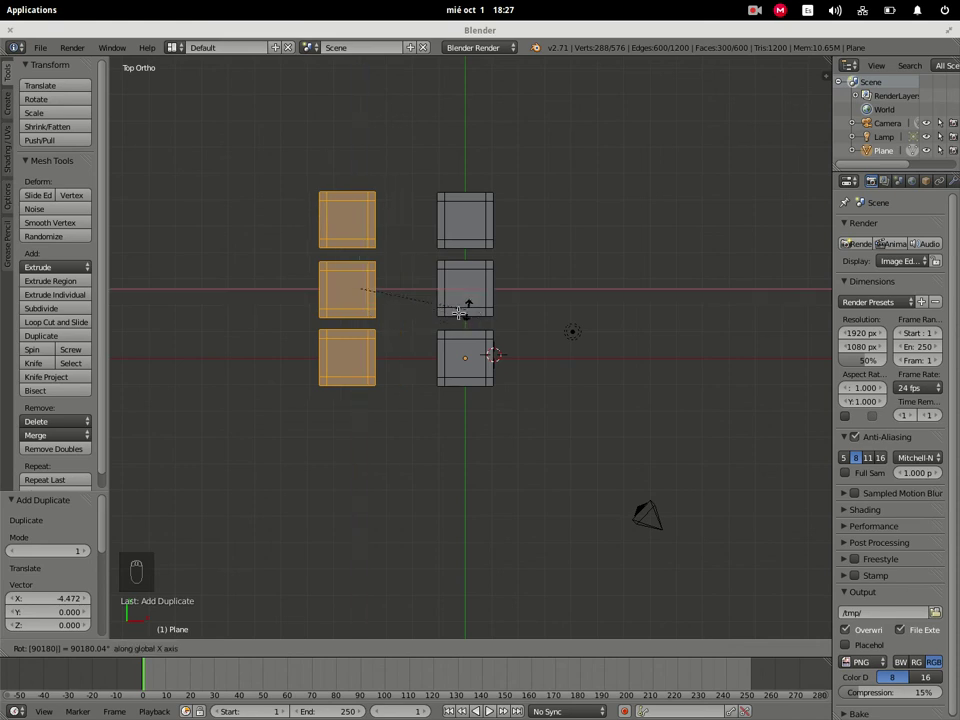
Step: Place the second row of chairs to the left and rotate it to face the first row
{"action": "left_click_drag", "start_coordinate": [415, 295], "coordinate": [518, 206]}
{"action": "key", "text": "ctrl+z"}
{"action": "key", "text": "ctrl+z"}
{"action": "key", "text": "KP_7"}
{"action": "key", "text": "shift+d"}
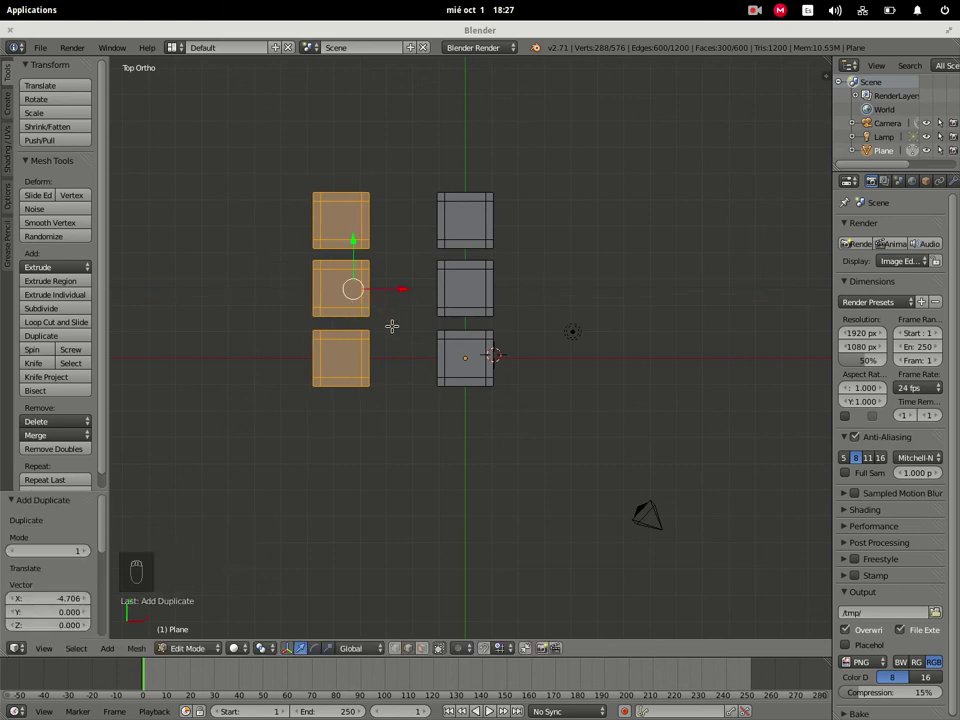
{"action": "key", "text": "r"}
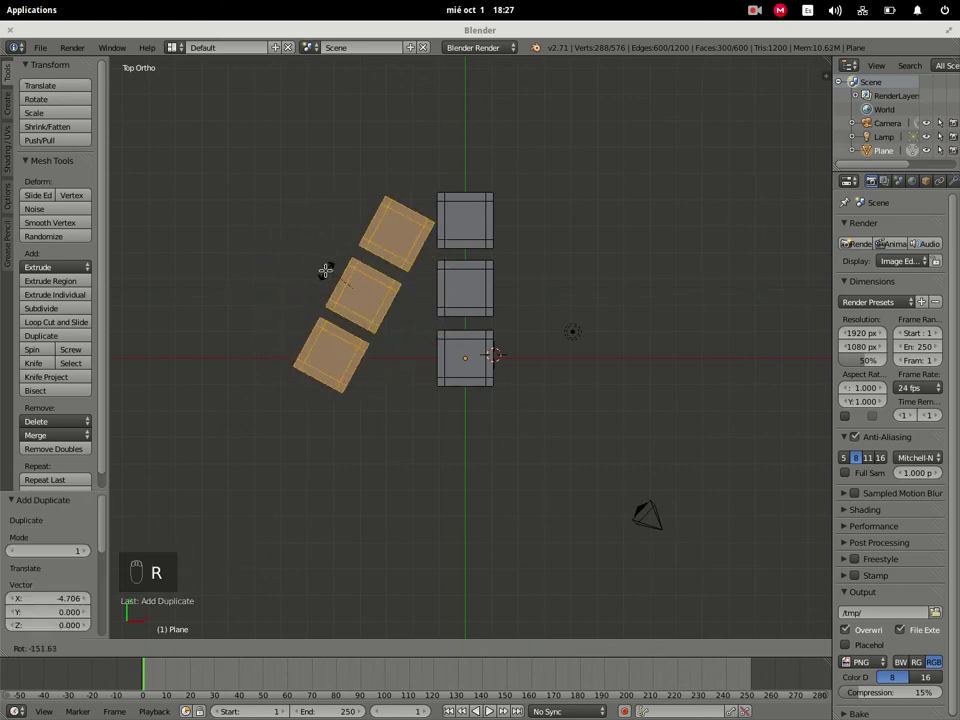
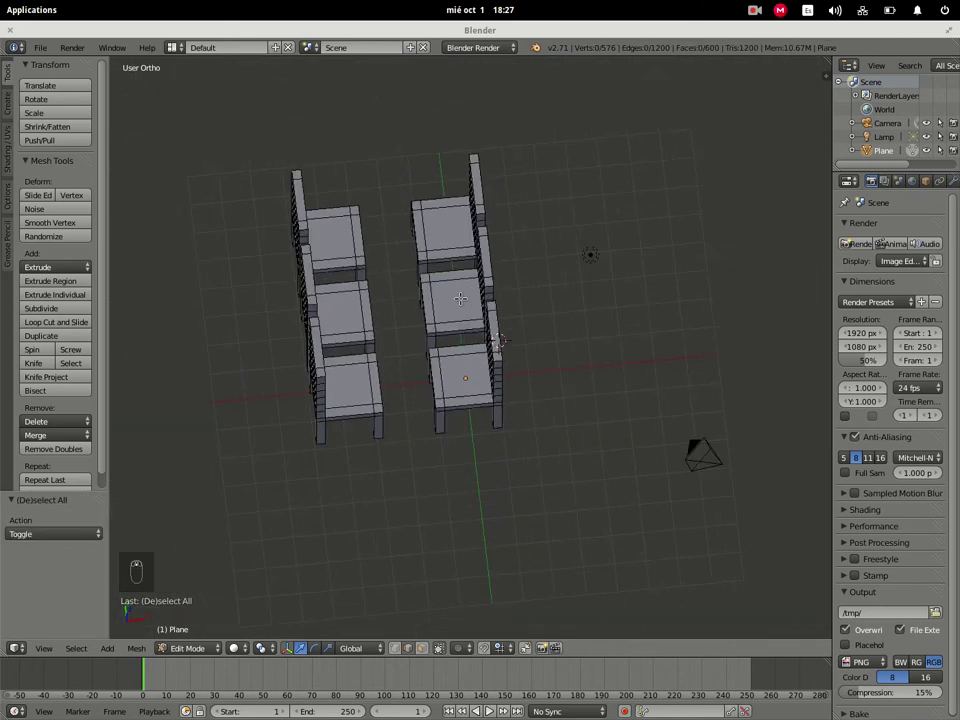
Step: Move to an empty layer away from the six chairs and view it from the top
{"action": "key", "text": "KP_7"}
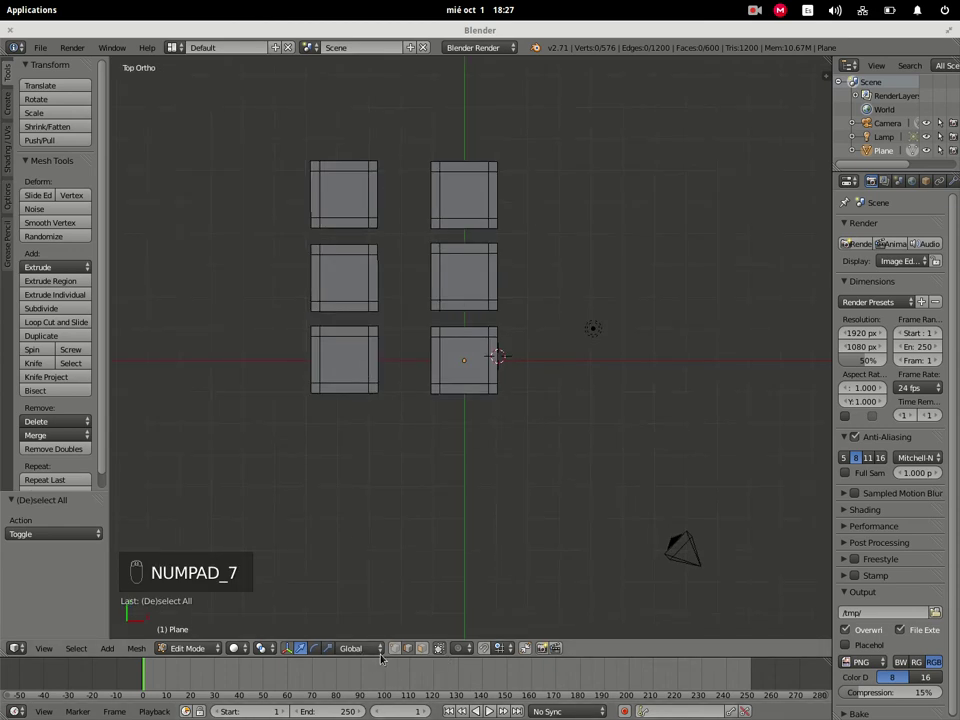
{"action": "key", "text": "Tab"}
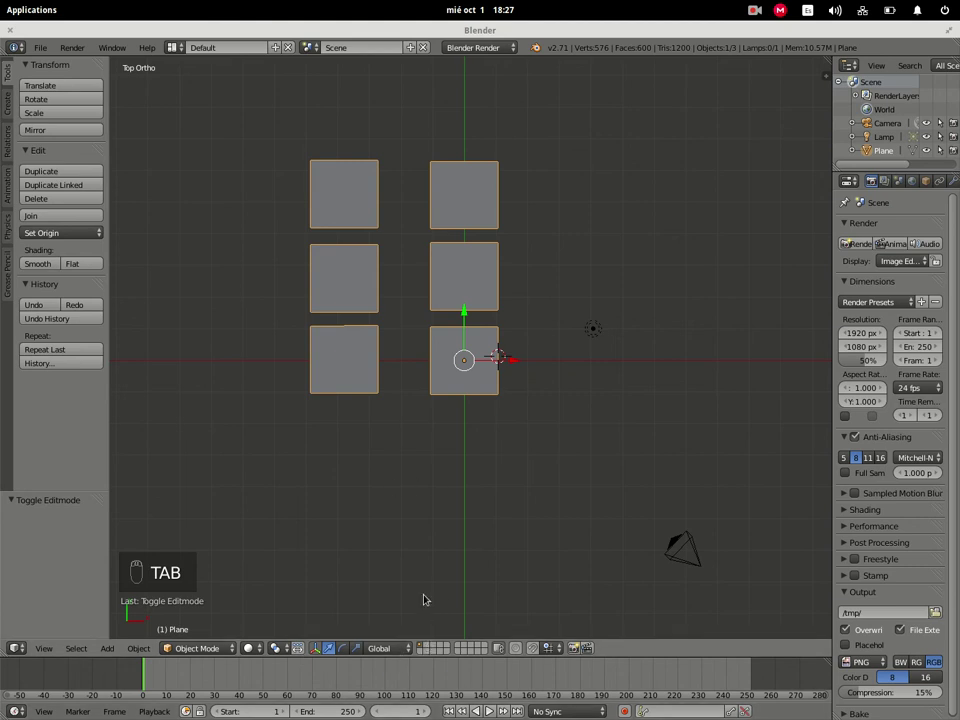
{"action": "left_click_drag", "start_coordinate": [469, 494], "coordinate": [427, 674]}
{"action": "left_click_drag", "start_coordinate": [434, 648], "coordinate": [484, 501]}
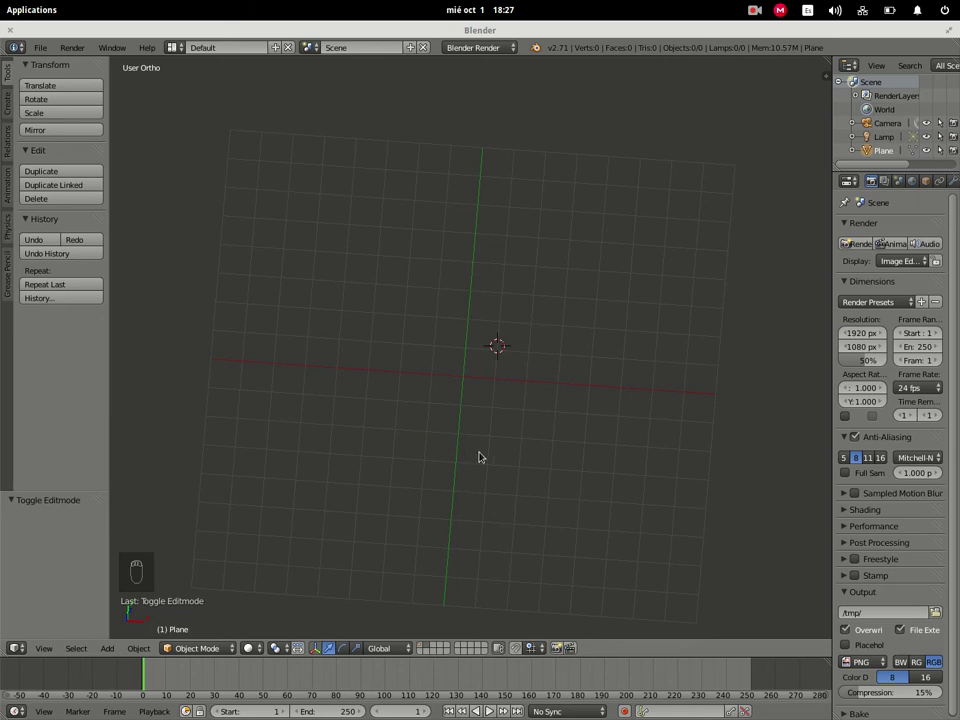
{"action": "middle_click", "coordinate": [485, 434]}
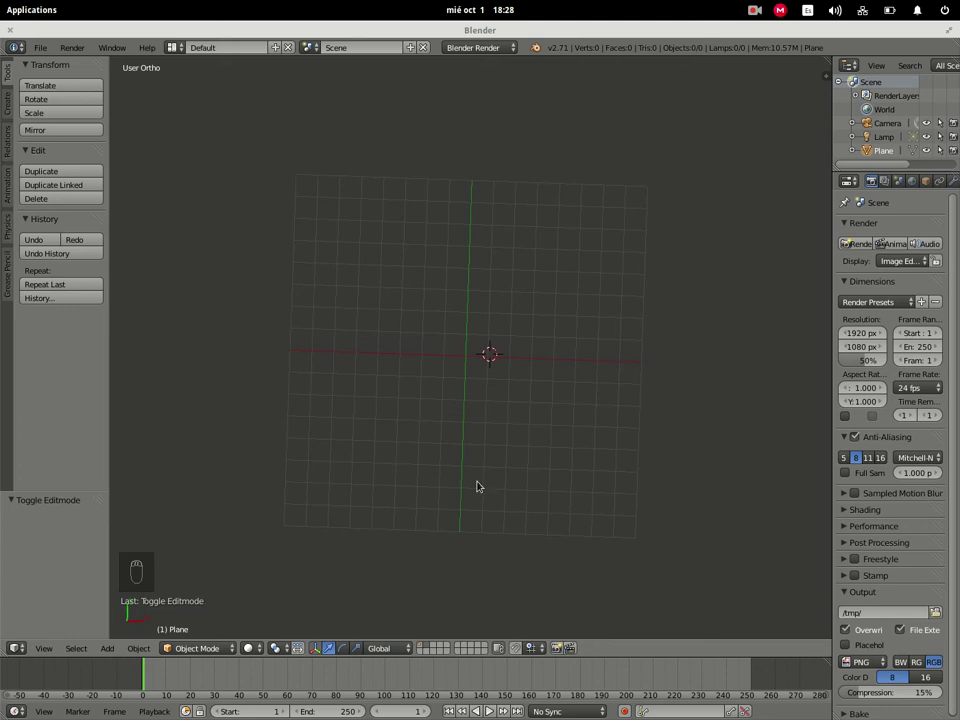
{"action": "key", "text": "KP_7"}
Step: Add a plane and stretch it along Y into a long strip matching the chair rows
{"action": "key", "text": "shift+a"}
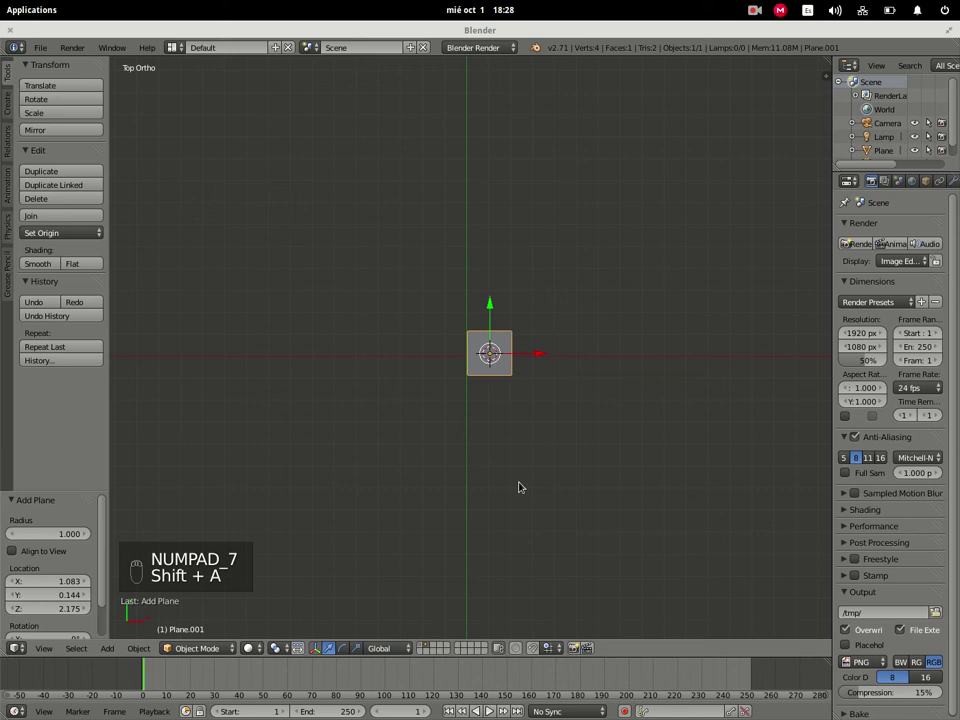
{"action": "key", "text": "n"}
{"action": "left_click_drag", "start_coordinate": [830, 307], "coordinate": [472, 367]}
{"action": "key", "text": "s"}
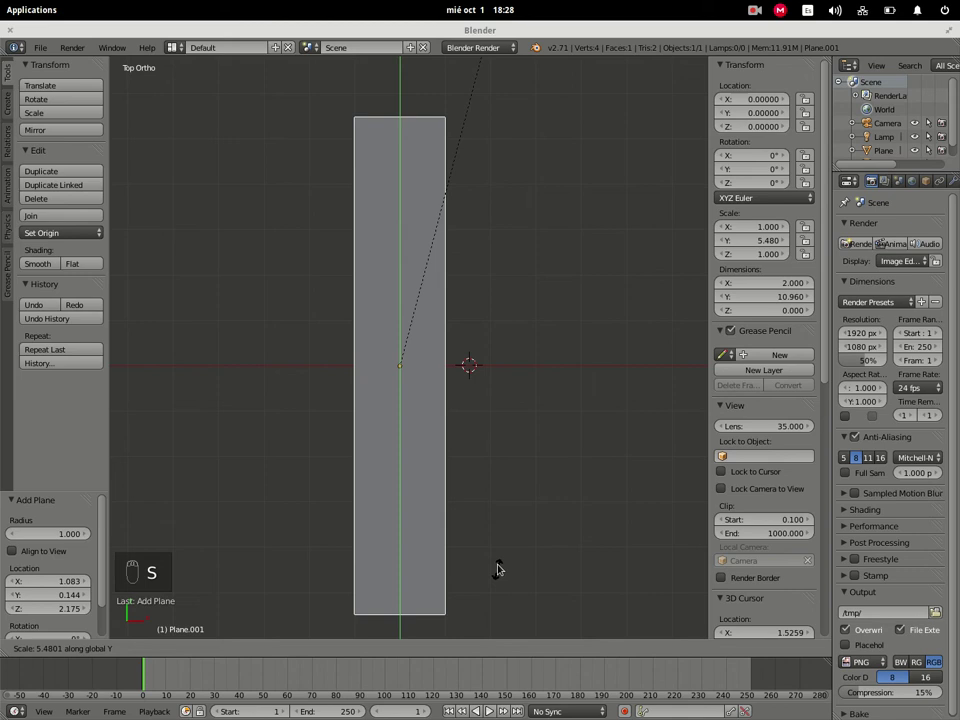
{"action": "left_click_drag", "start_coordinate": [523, 616], "coordinate": [423, 646]}
{"action": "left_click_drag", "start_coordinate": [423, 646], "coordinate": [429, 646]}
Step: Show the chairs, slide the strip along X between the rows and start widening it
{"action": "key", "text": "g"}
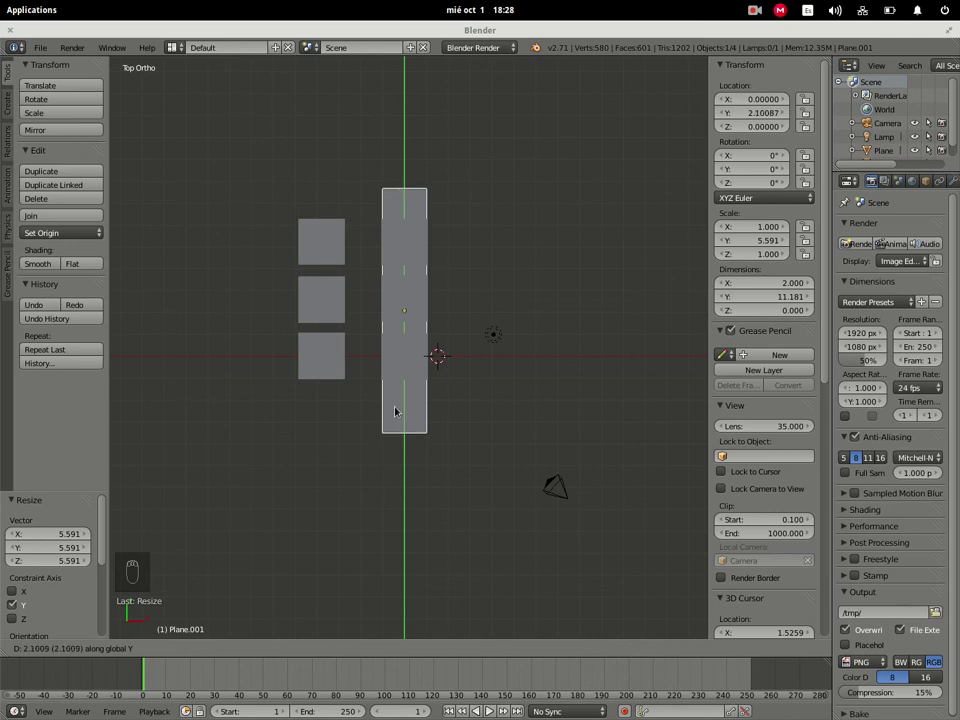
{"action": "key", "text": "g"}
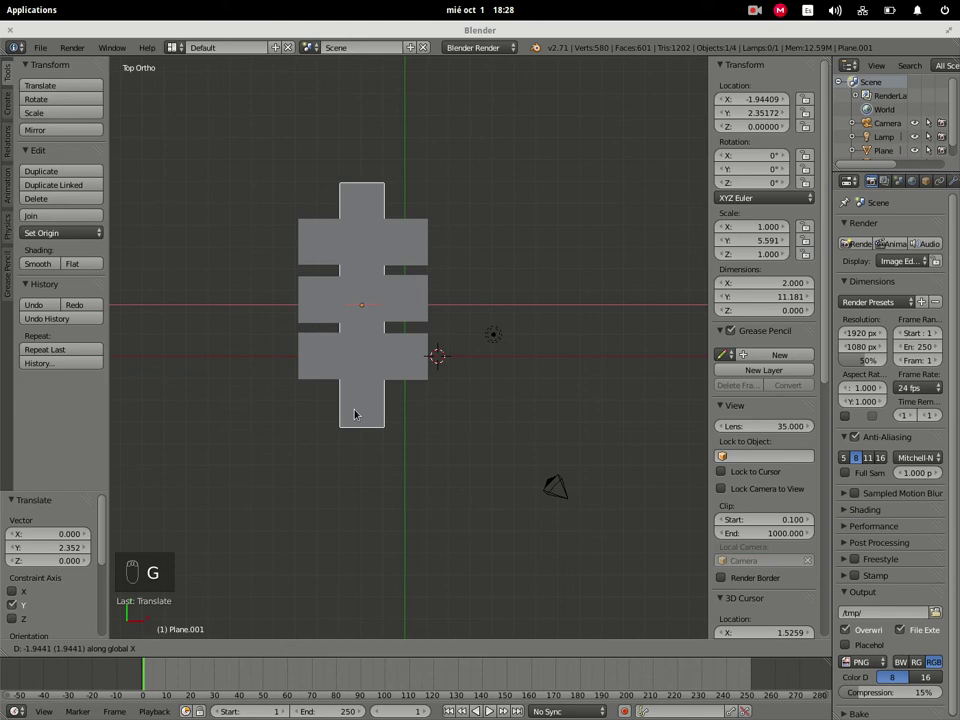
{"action": "key", "text": "s"}
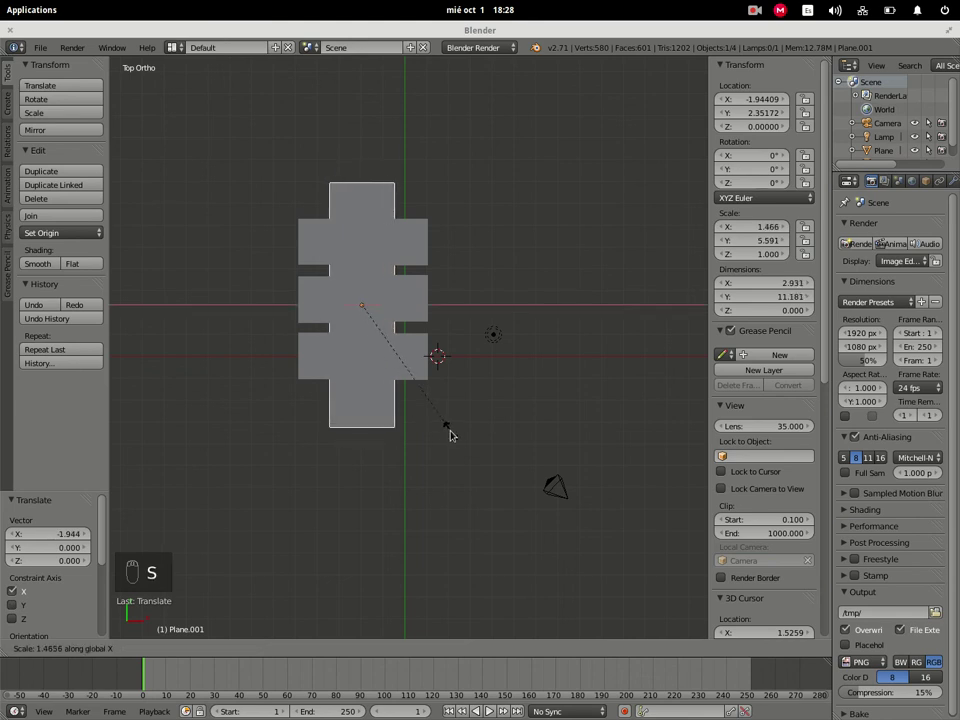
Step: Widen the tabletop along X, lift it above the floor and shorten it along Y
{"action": "left_click_drag", "start_coordinate": [480, 433], "coordinate": [458, 353]}
{"action": "middle_click", "coordinate": [458, 353]}
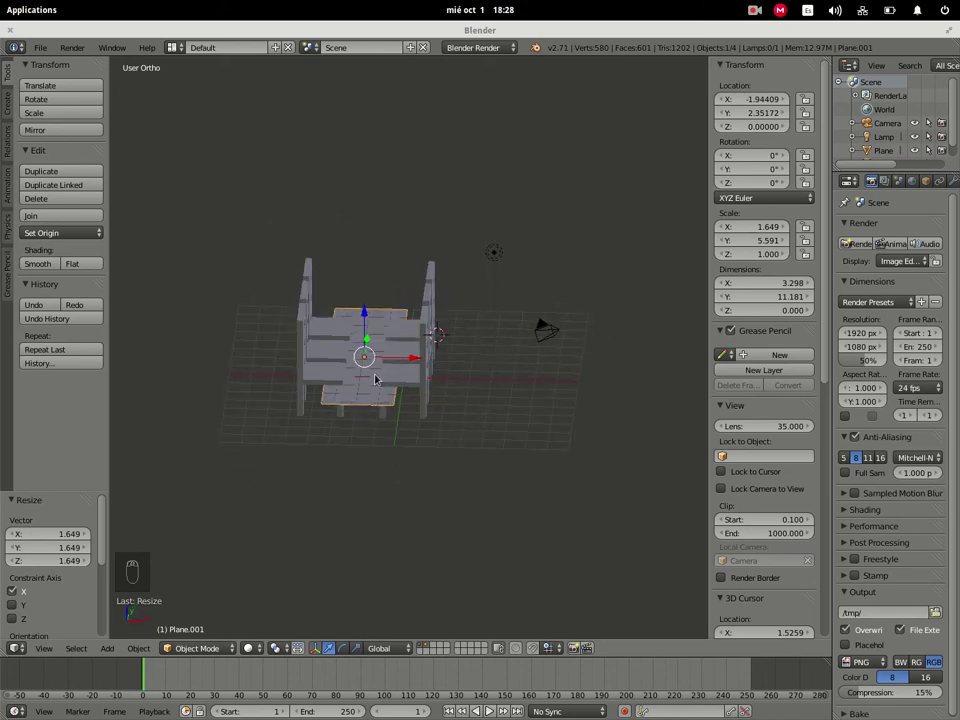
{"action": "key", "text": "s"}
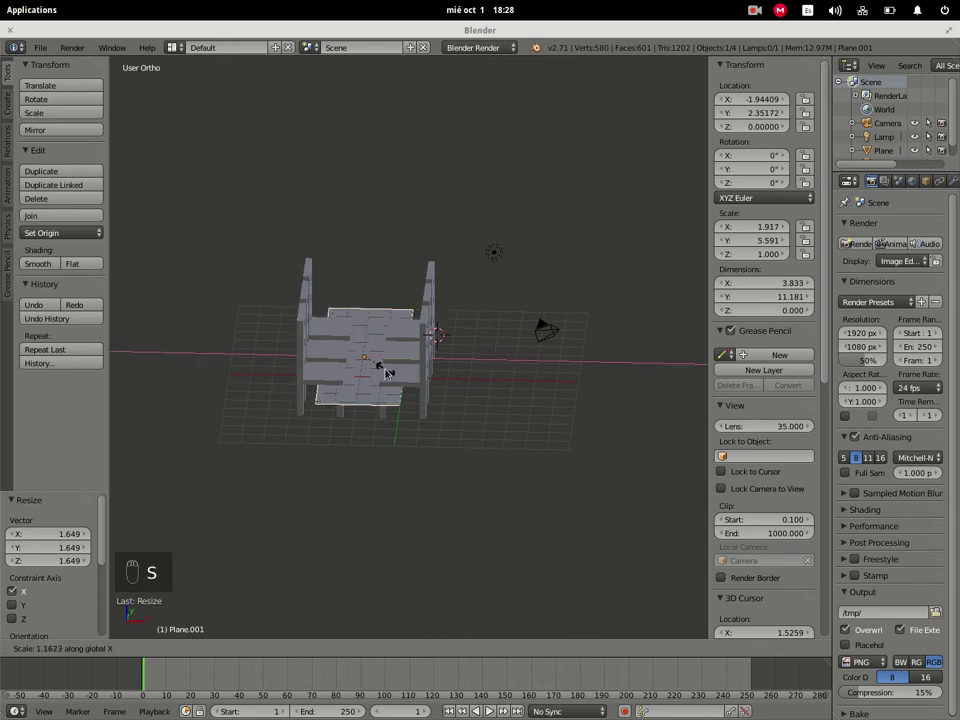
{"action": "key", "text": "g"}
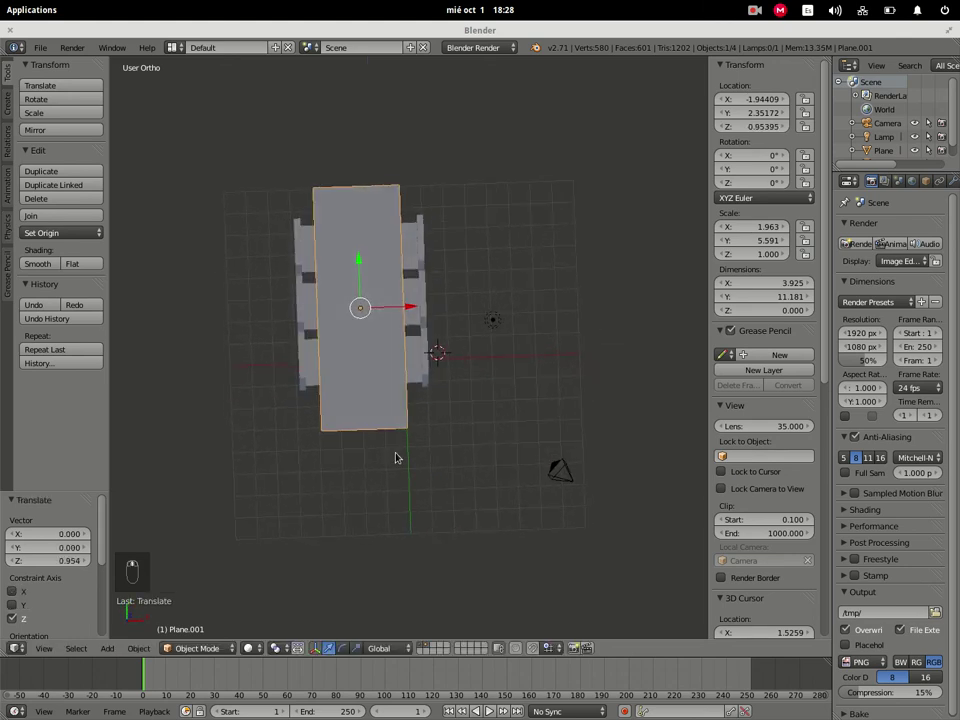
{"action": "key", "text": "s"}
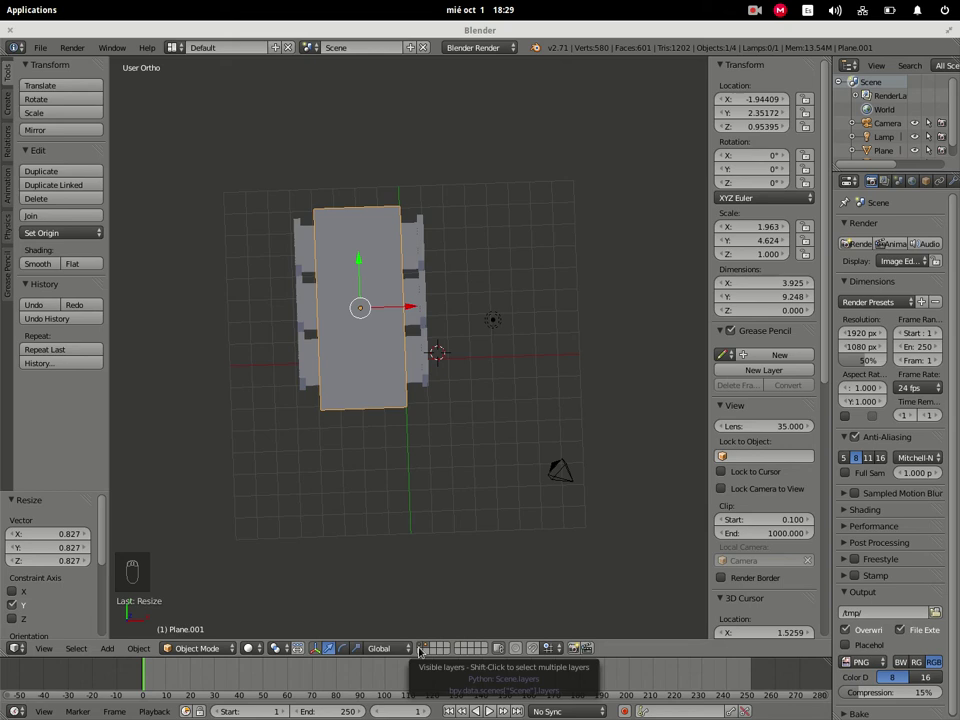
Step: Show only the table's layer, view it from the top and enter its mesh for editing
{"action": "left_click_drag", "start_coordinate": [423, 650], "coordinate": [427, 425]}
{"action": "left_click_drag", "start_coordinate": [427, 425], "coordinate": [439, 510]}
{"action": "key", "text": "KP_7"}
Step: Add two crosswise edge loops on the tabletop and scale them out toward its ends
{"action": "key", "text": "Tab"}
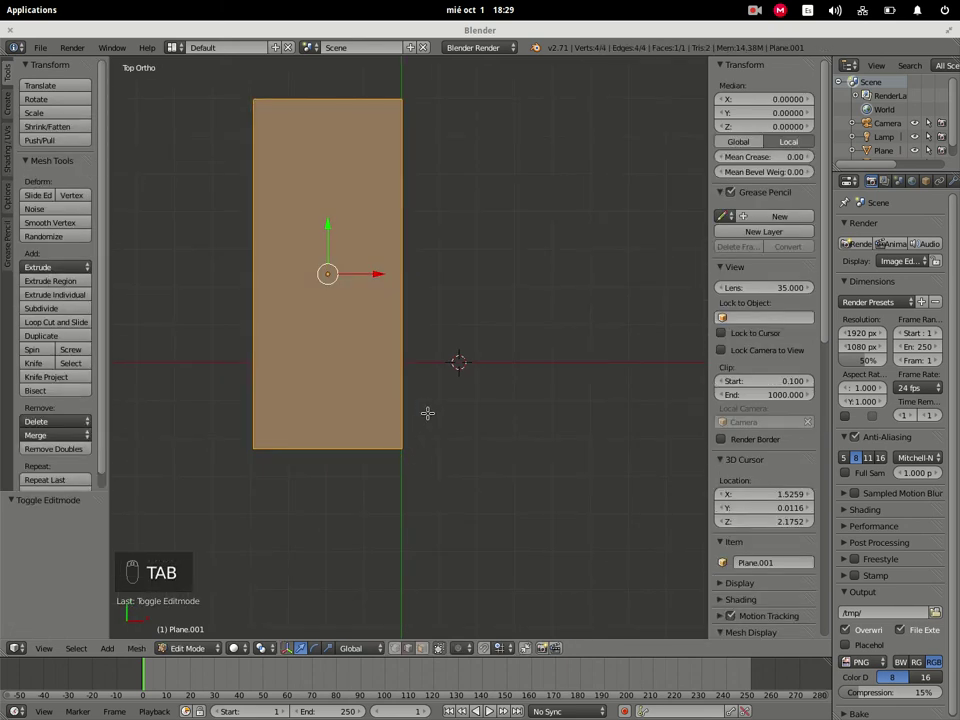
{"action": "key", "text": "a"}
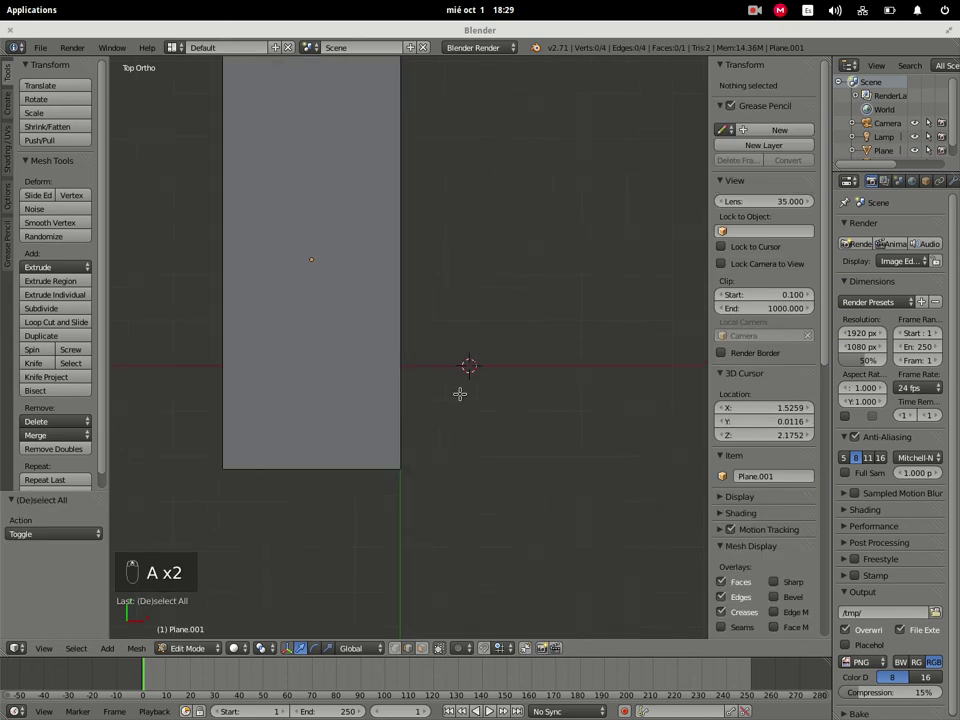
{"action": "left_click_drag", "start_coordinate": [470, 392], "coordinate": [470, 392]}
{"action": "middle_click", "coordinate": [470, 392]}
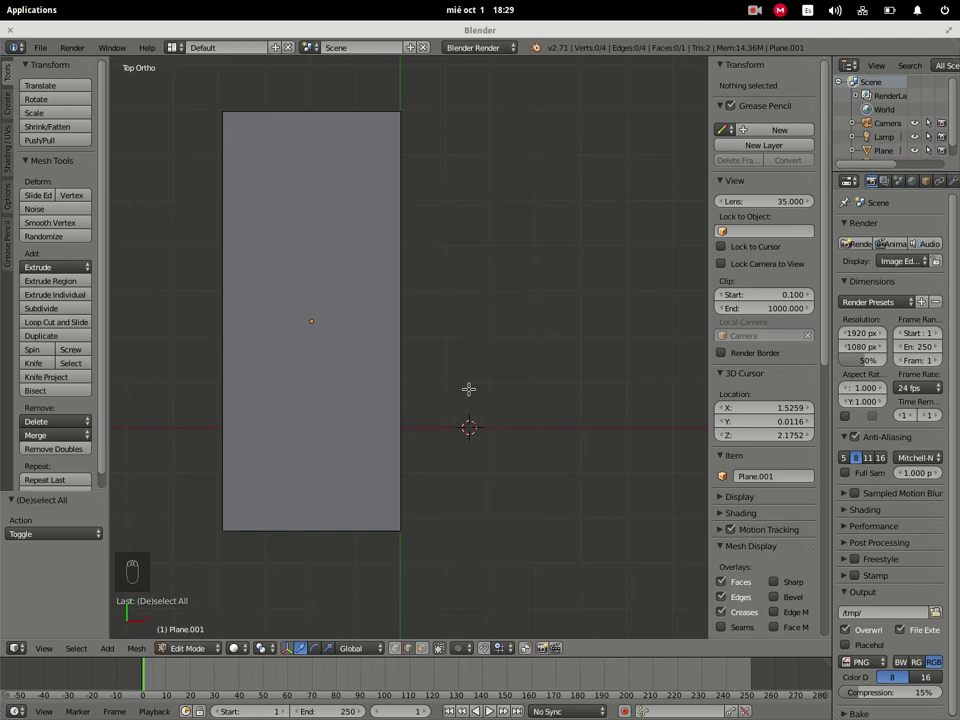
{"action": "key", "text": "ctrl+r"}
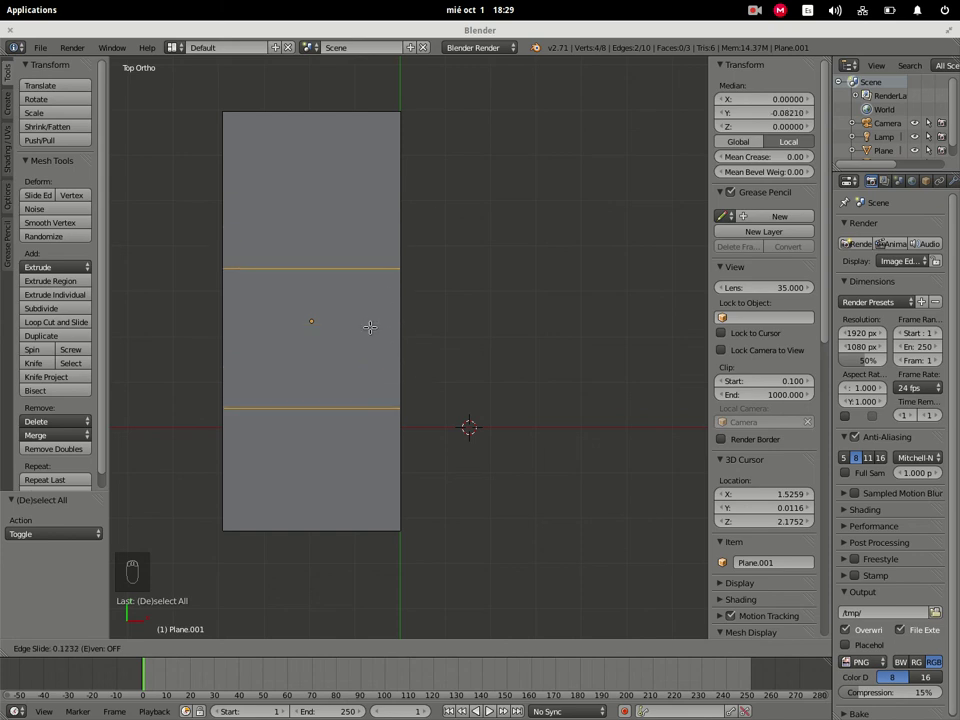
{"action": "key", "text": "s"}
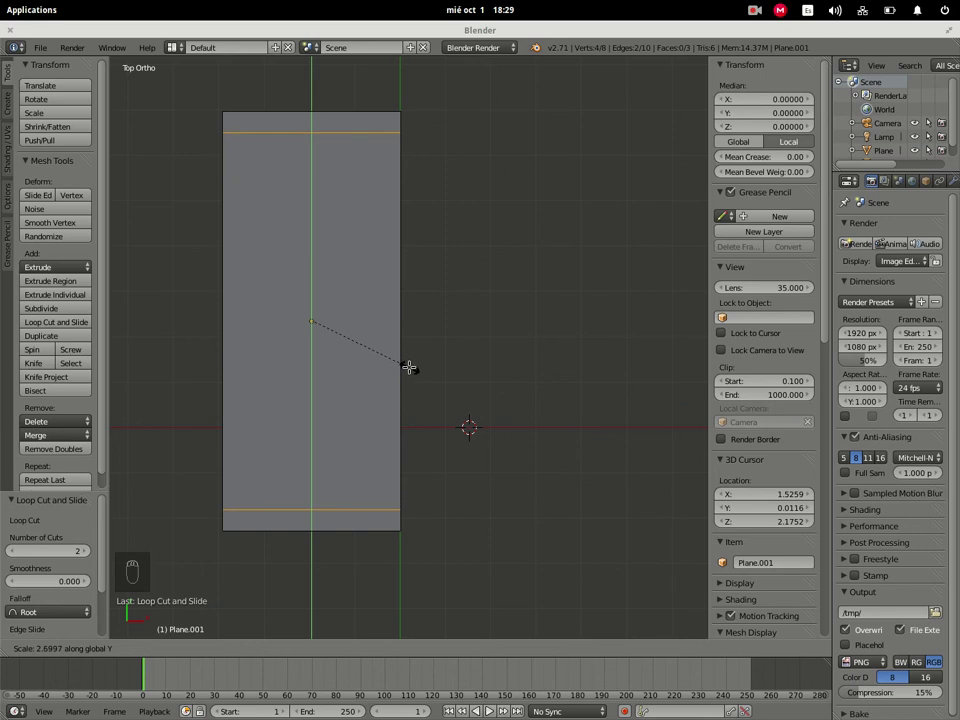
{"action": "key", "text": "a"}
Step: Add two lengthwise edge loops and scale them out toward the sides, framing a border strip
{"action": "key", "text": "ctrl+r"}
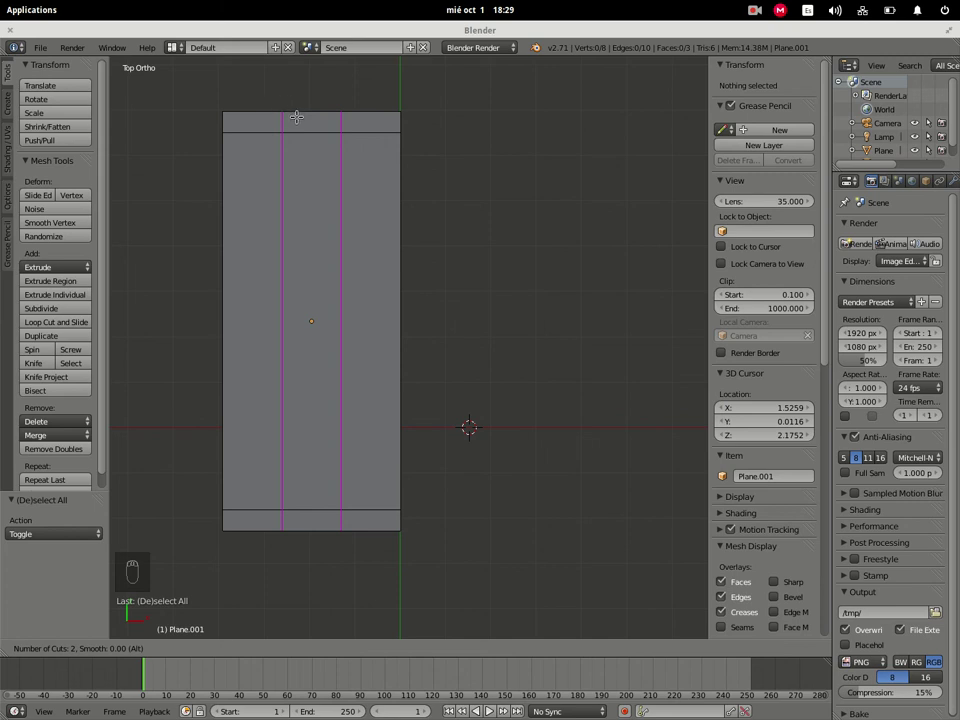
{"action": "key", "text": "s"}
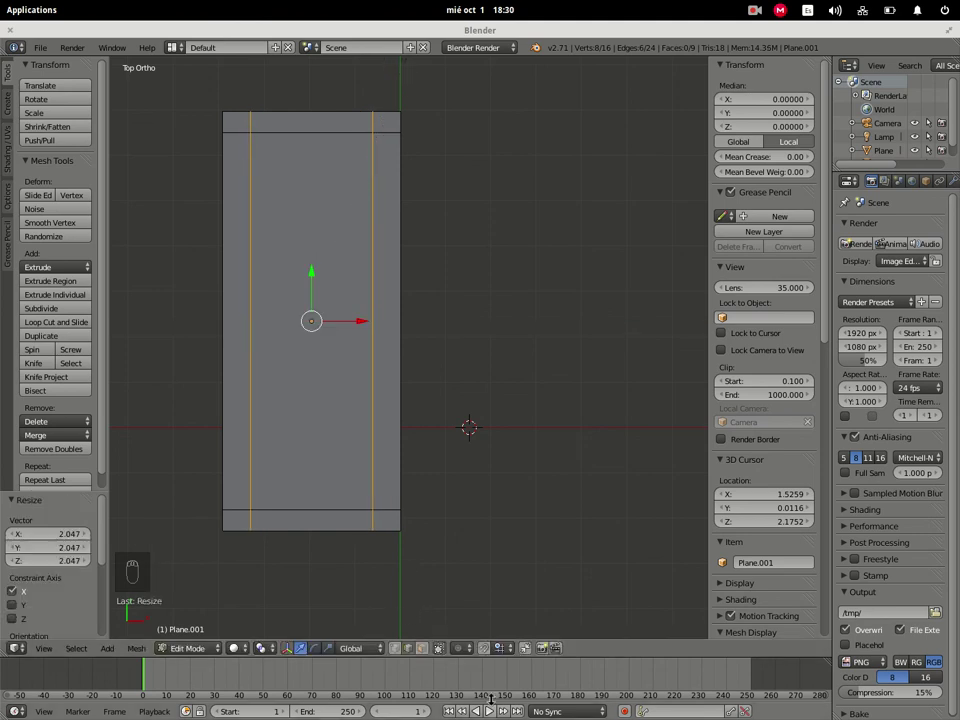
{"action": "key", "text": "a"}
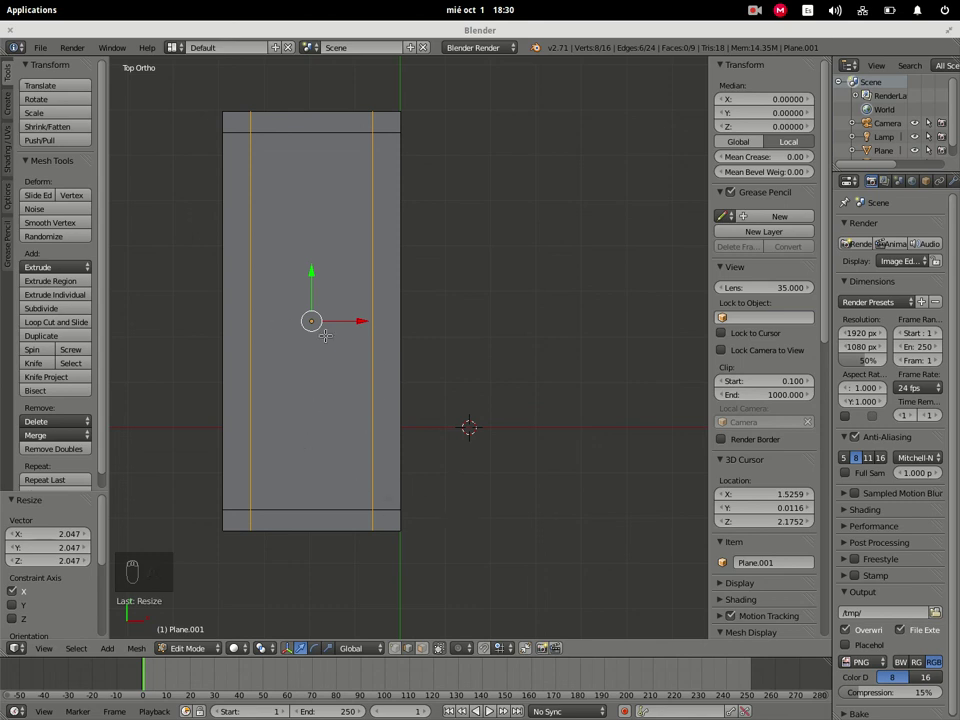
{"action": "key", "text": "a"}
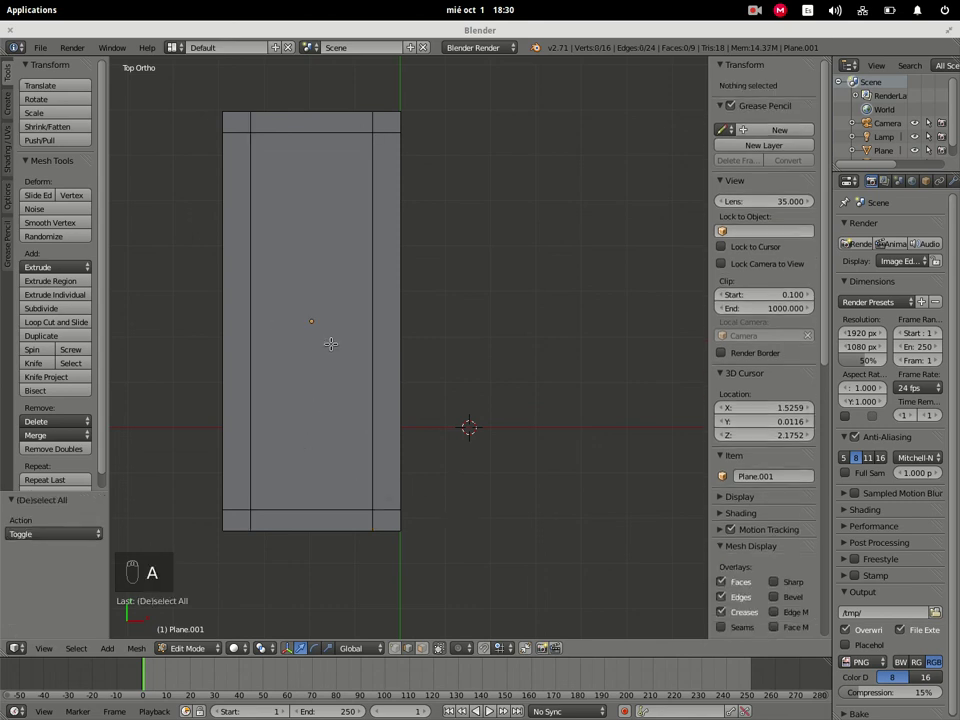
{"action": "key", "text": "ctrl+r"}
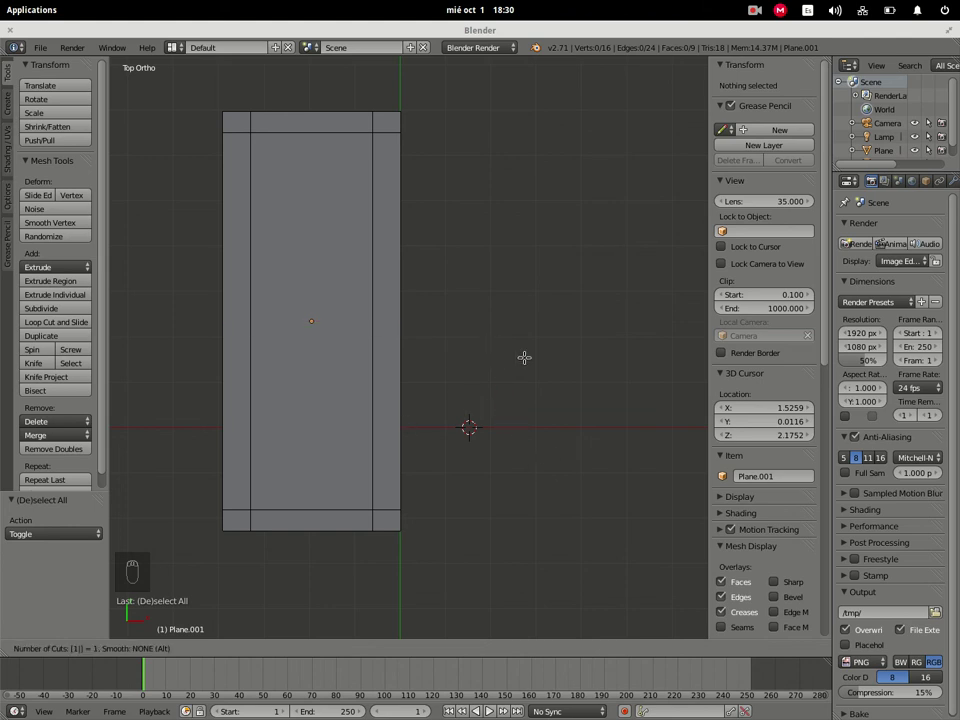
{"action": "key", "text": "Escape"}
{"action": "middle_click", "coordinate": [564, 423]}
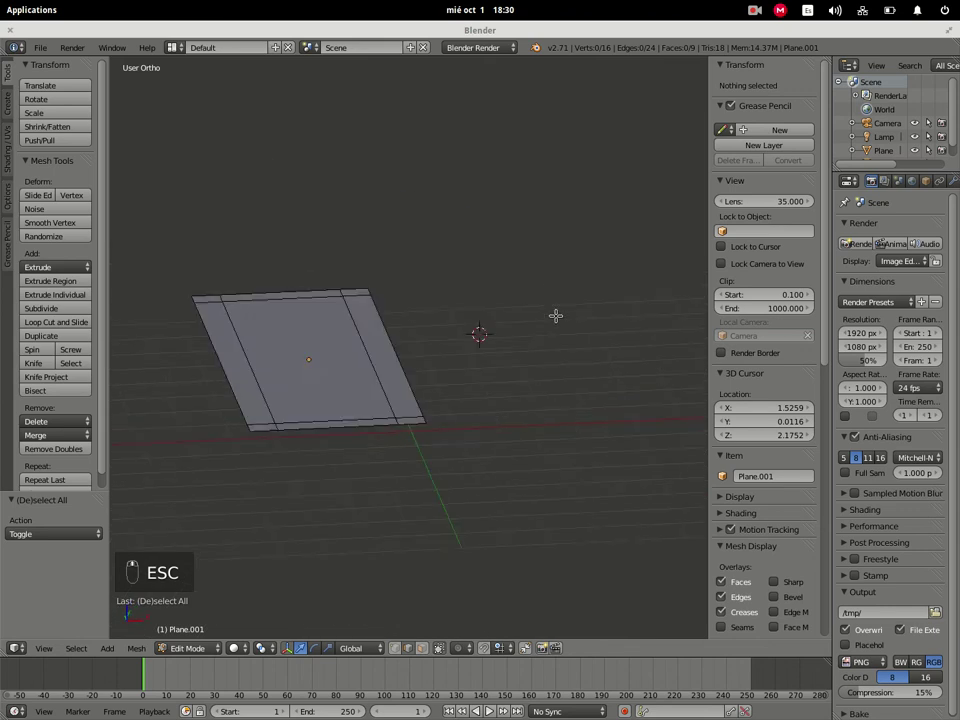
Step: Extrude the whole tabletop upward to give it thickness
{"action": "key", "text": "a"}
{"action": "key", "text": "a"}
{"action": "key", "text": "e"}
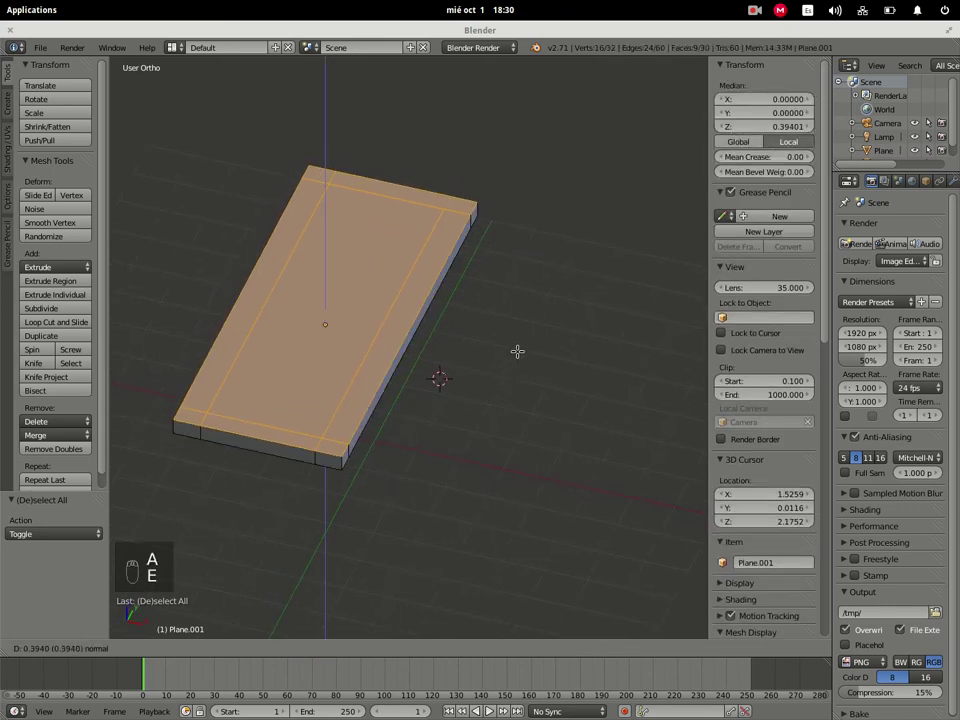
{"action": "left_click_drag", "start_coordinate": [496, 381], "coordinate": [533, 295]}
{"action": "key", "text": "a"}
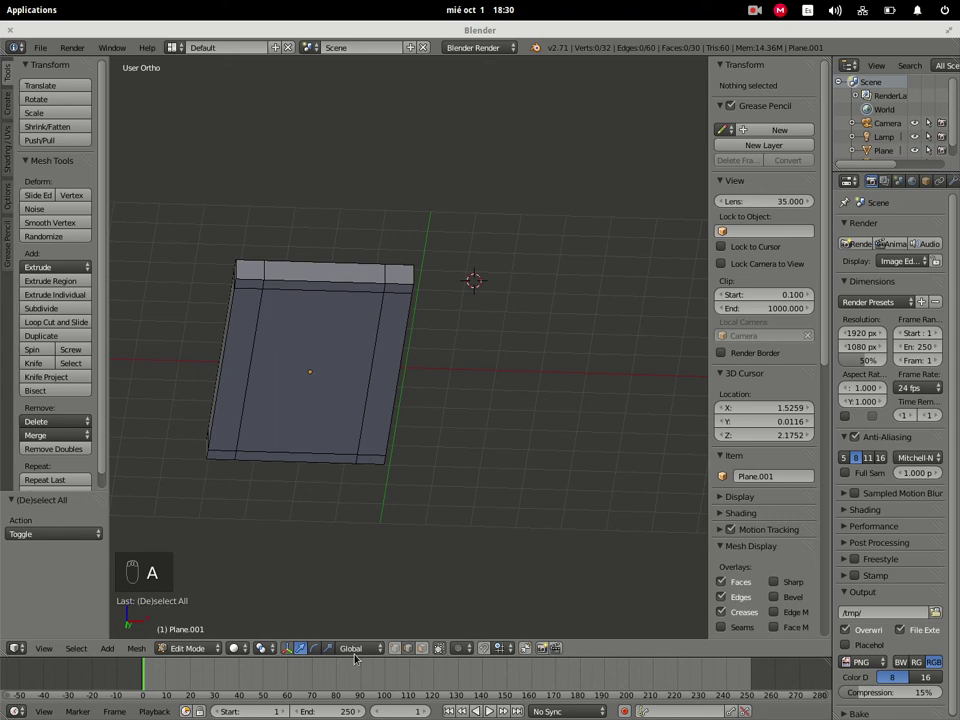
Step: Select the four corner faces underneath and extrude them down into table legs
{"action": "left_click_drag", "start_coordinate": [419, 656], "coordinate": [381, 455]}
{"action": "left_click_drag", "start_coordinate": [413, 282], "coordinate": [456, 465]}
{"action": "left_click_drag", "start_coordinate": [458, 403], "coordinate": [456, 465]}
{"action": "left_click_drag", "start_coordinate": [456, 465], "coordinate": [470, 553]}
{"action": "key", "text": "e"}
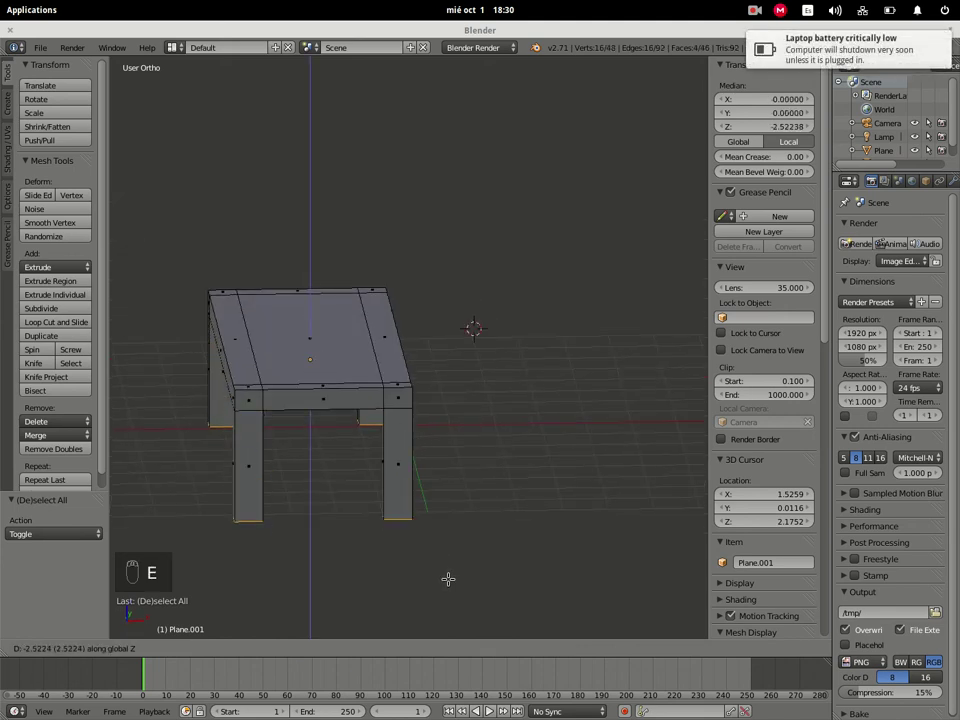
Step: Pull the legs down to floor height and leave Edit Mode
{"action": "left_click_drag", "start_coordinate": [492, 517], "coordinate": [498, 531]}
{"action": "middle_click", "coordinate": [412, 655]}
{"action": "key", "text": "Tab"}
Step: Display the chair layer with the table and orbit around the full dining set
{"action": "key", "text": "Tab"}
{"action": "left_click_drag", "start_coordinate": [481, 559], "coordinate": [497, 506]}
{"action": "middle_click", "coordinate": [535, 557]}
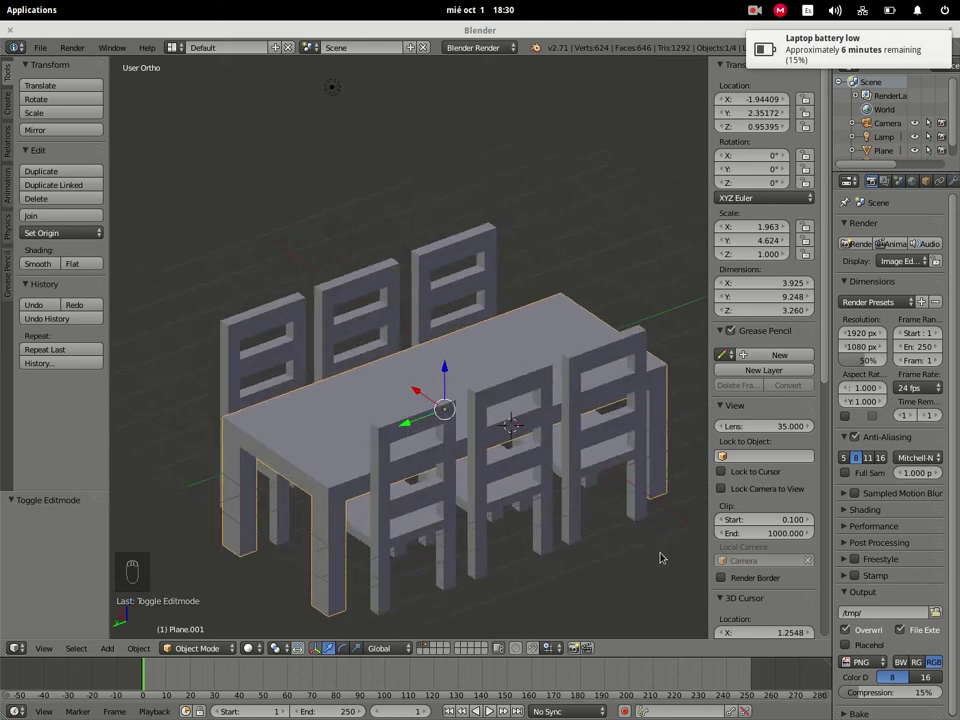